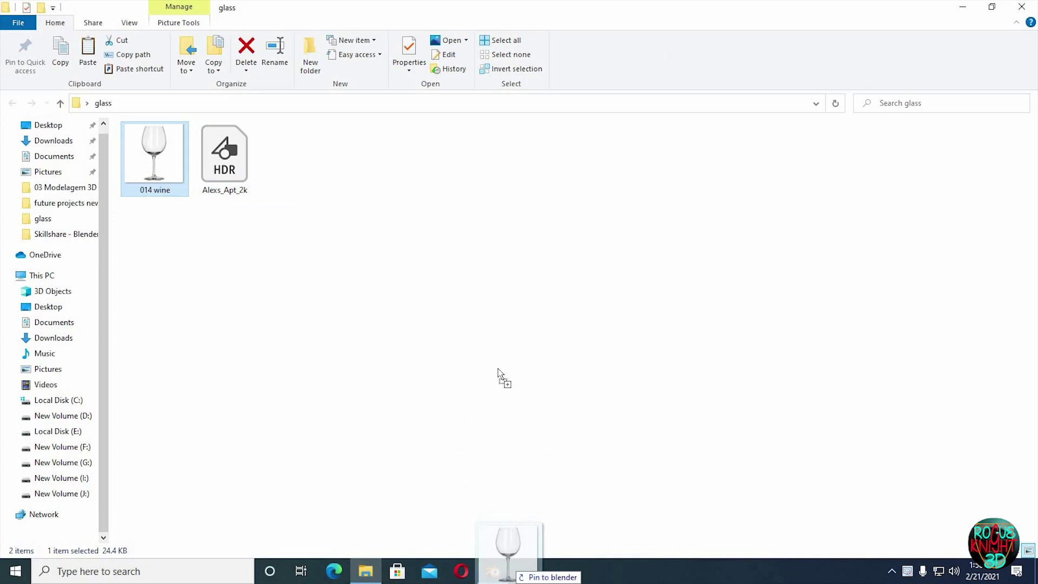
Reset the dropped wine glass image to the origin, rotate it upright and face it from Front view
{"action": "key", "text": "n"}
{"action": "key", "text": "alt+g"}
{"action": "key", "text": "alt+r"}
{"action": "key", "text": "r"}
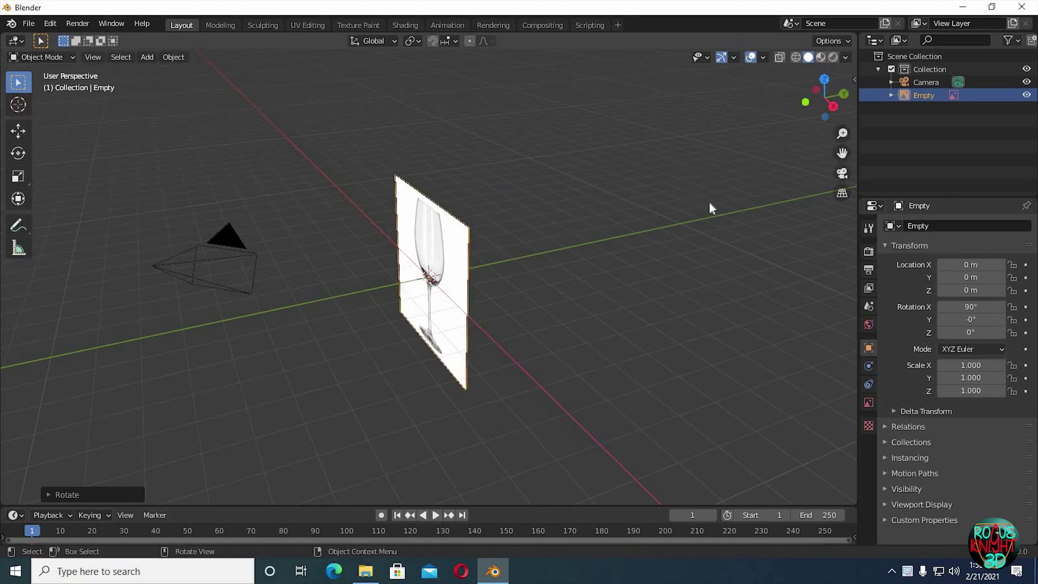
{"action": "key", "text": "KP_1"}
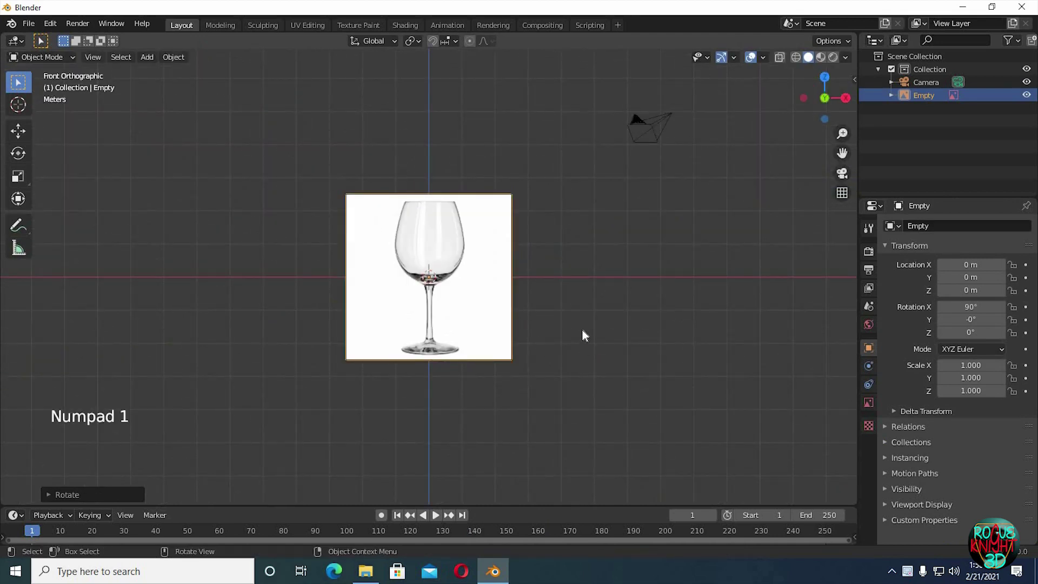
{"action": "middle_click", "coordinate": [582, 273]}
{"action": "middle_click", "coordinate": [622, 320]}
Add a cylinder with fewer side vertices over the bowl, then reselect the reference empty
{"action": "middle_click", "coordinate": [621, 301]}
{"action": "middle_click", "coordinate": [611, 271]}
{"action": "key", "text": "shift+a"}
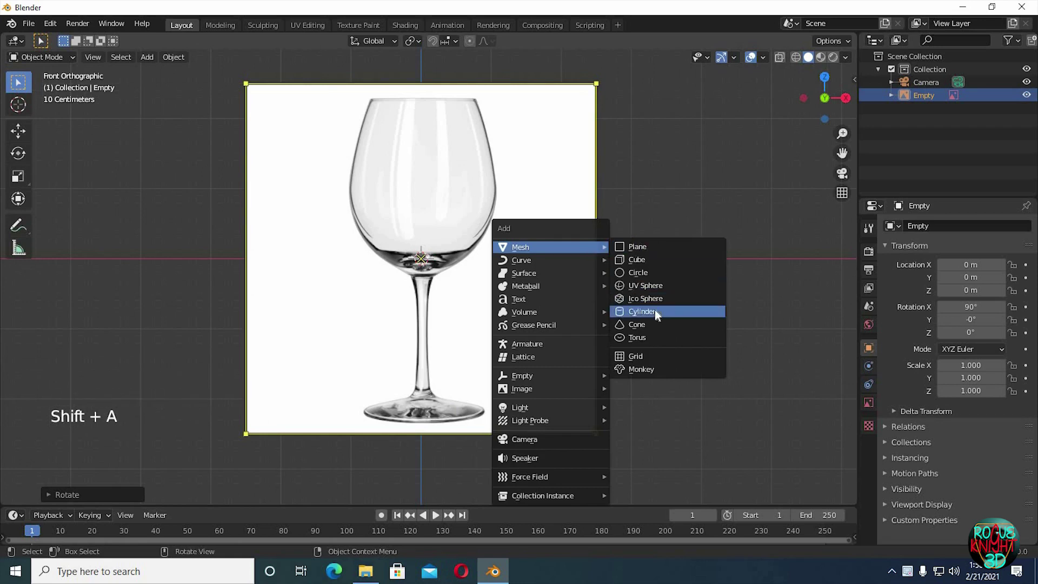
{"action": "left_click", "coordinate": [78, 461]}
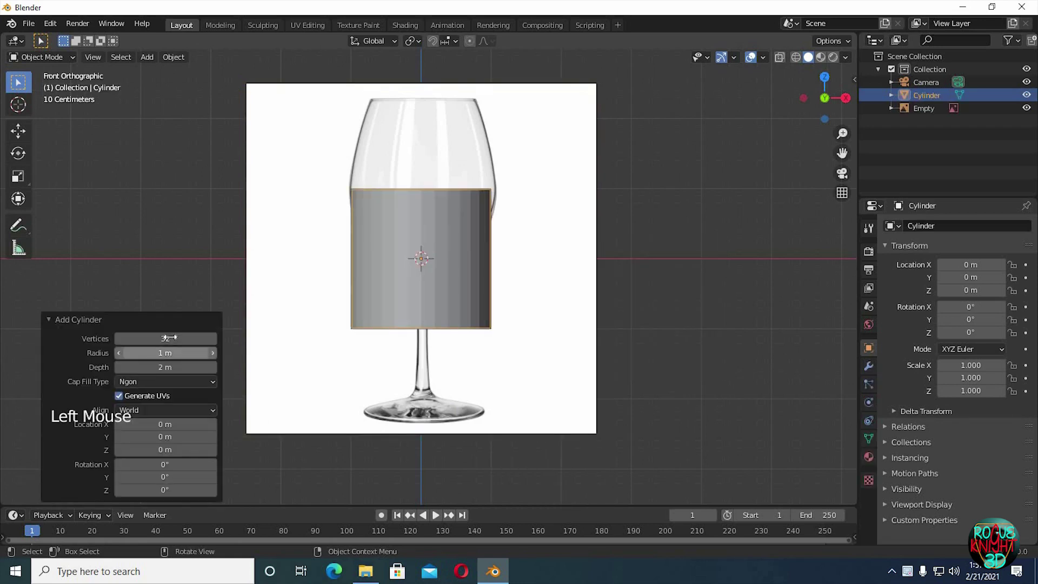
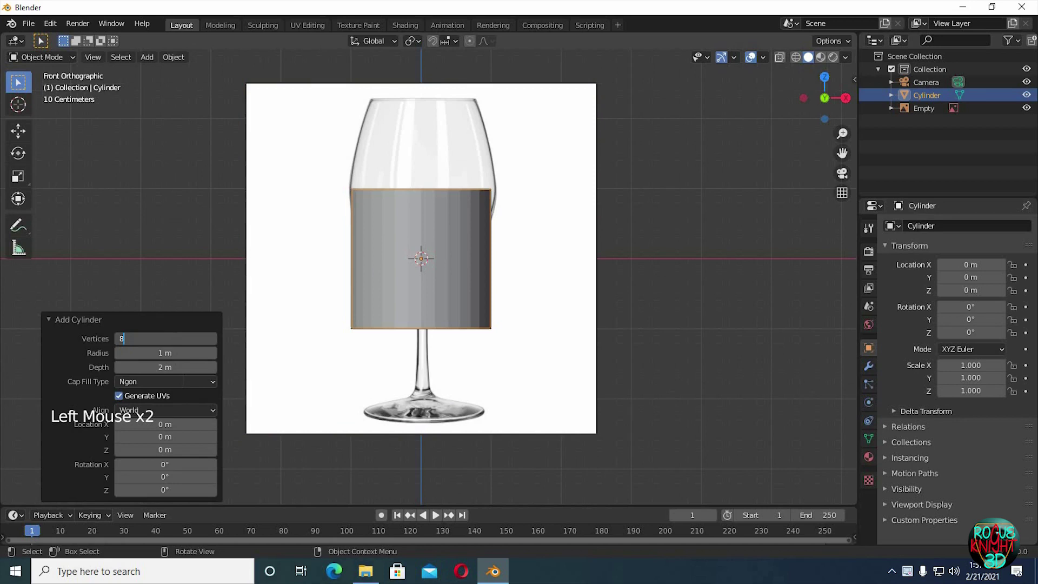
{"action": "left_click", "coordinate": [184, 385]}
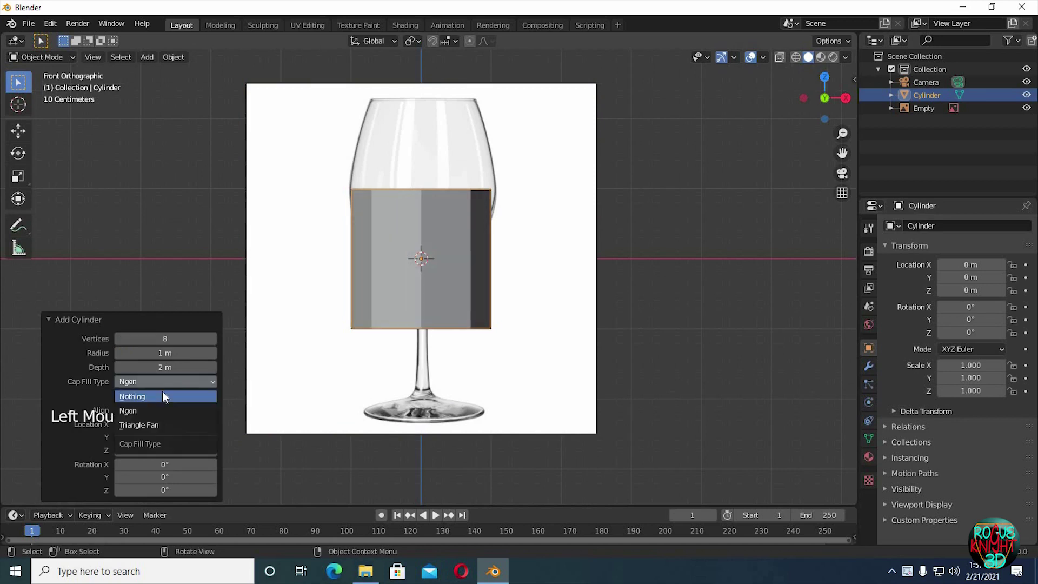
{"action": "left_click", "coordinate": [515, 202]}
{"action": "middle_click", "coordinate": [515, 175]}
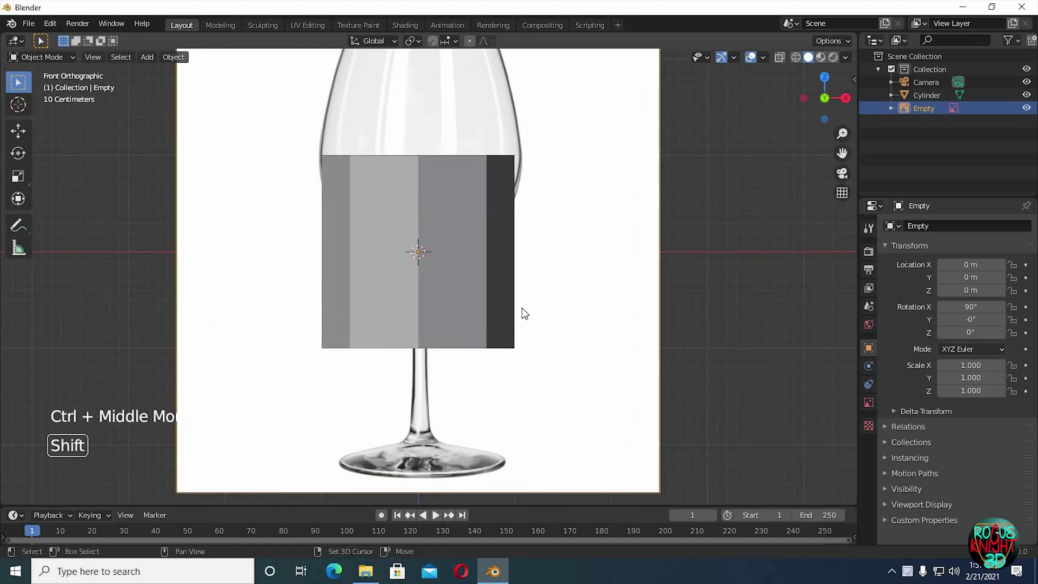
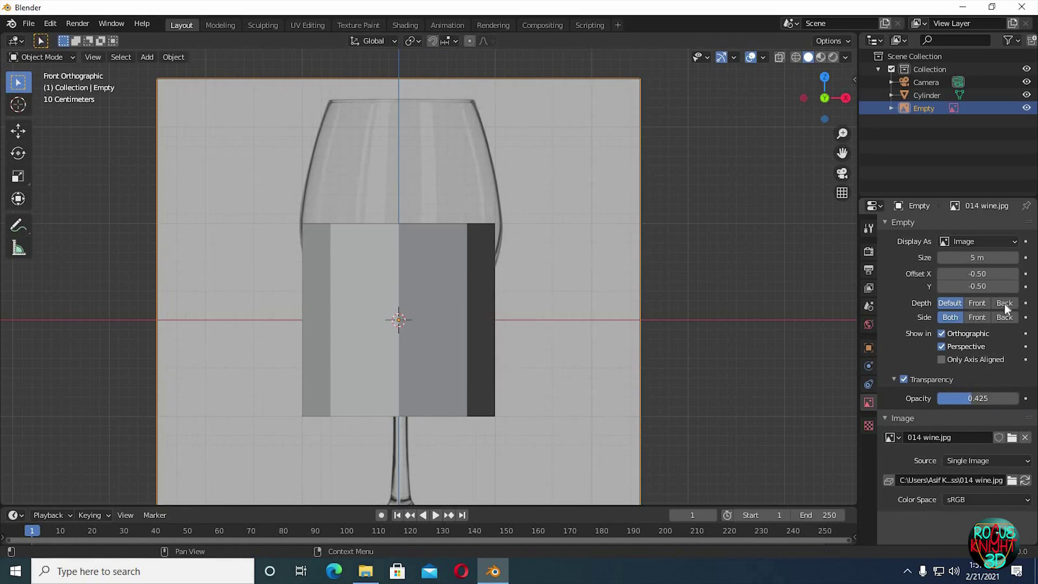
Set the translucent reference to draw behind the model and select the cylinder, zoomed in
{"action": "left_click", "coordinate": [1008, 309]}
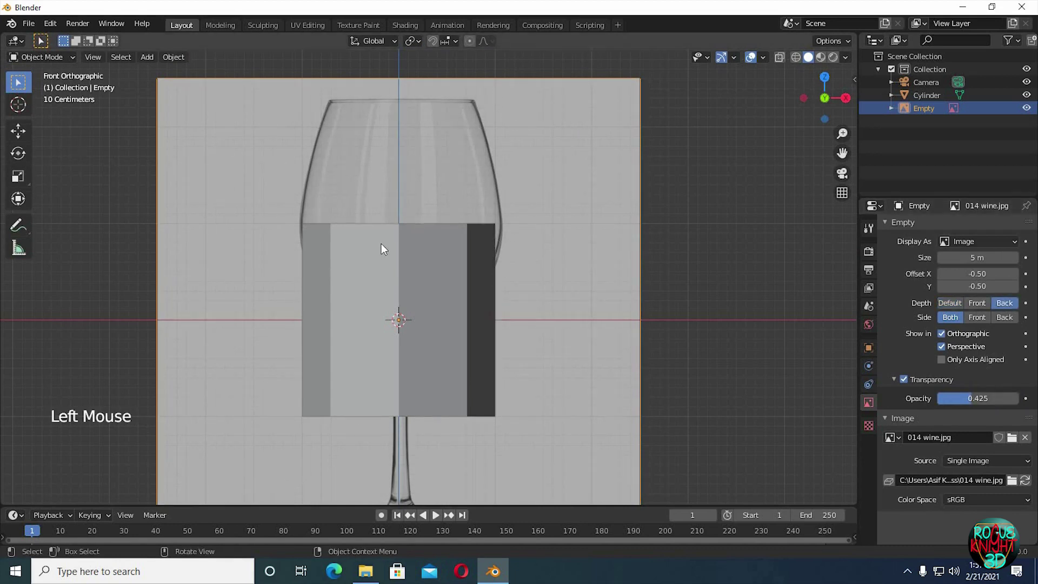
{"action": "left_click", "coordinate": [444, 272]}
{"action": "middle_click", "coordinate": [543, 254]}
{"action": "middle_click", "coordinate": [544, 318]}
{"action": "middle_click", "coordinate": [544, 311]}
{"action": "middle_click", "coordinate": [544, 304]}
{"action": "middle_click", "coordinate": [437, 285]}
Stretch the cylinder along Z past the glass height, then slim it to the bowl width
{"action": "left_click", "coordinate": [442, 285]}
{"action": "key", "text": "Tab"}
{"action": "left_click", "coordinate": [679, 265]}
{"action": "left_click", "coordinate": [448, 268]}
{"action": "key", "text": "Tab"}
{"action": "key", "text": "s"}
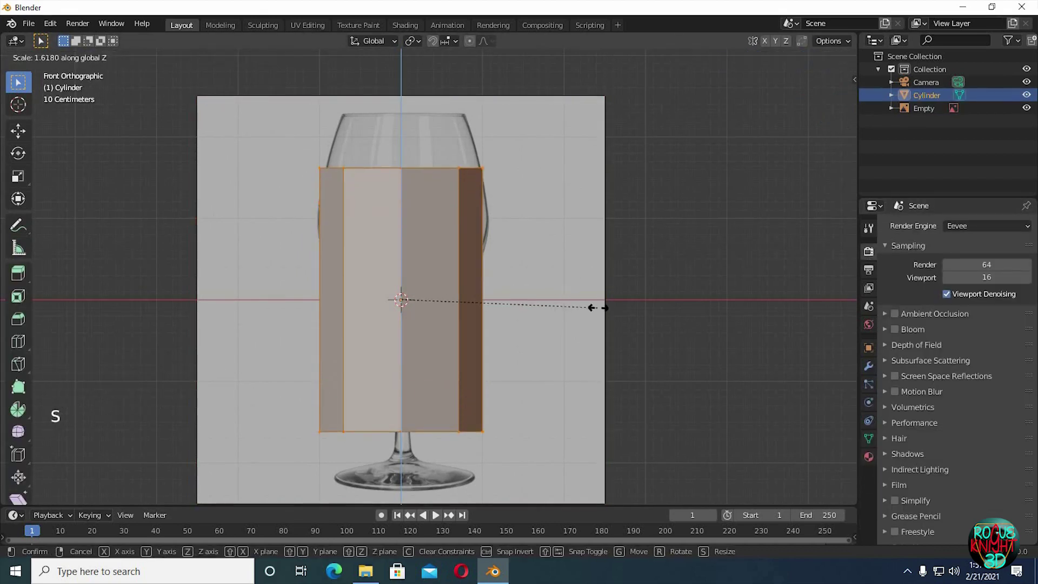
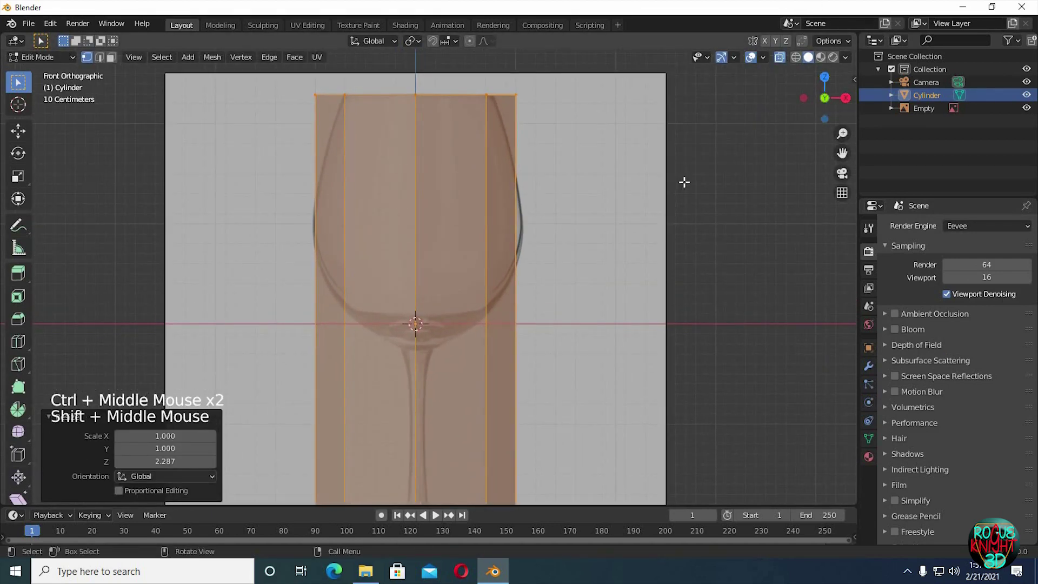
{"action": "key", "text": "s"}
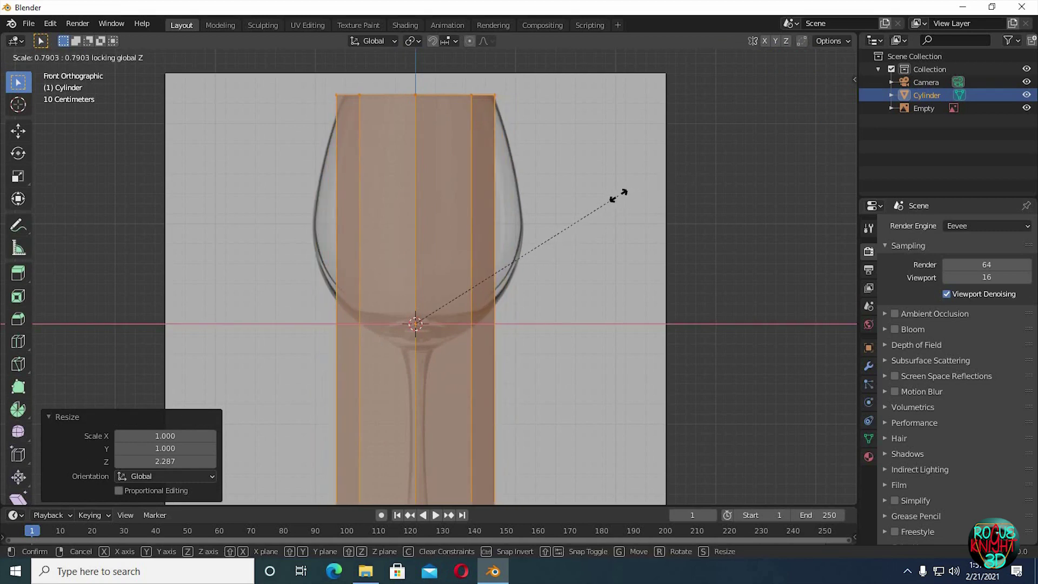
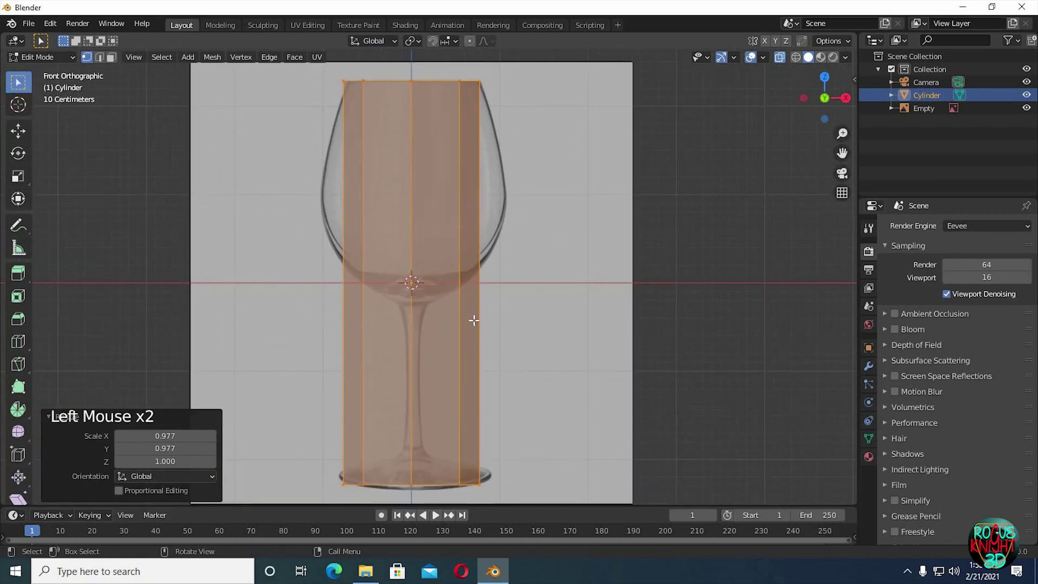
Add loop cuts and scale them to form the bowl curve and a pinched, thin stem
{"action": "key", "text": "ctrl+r"}
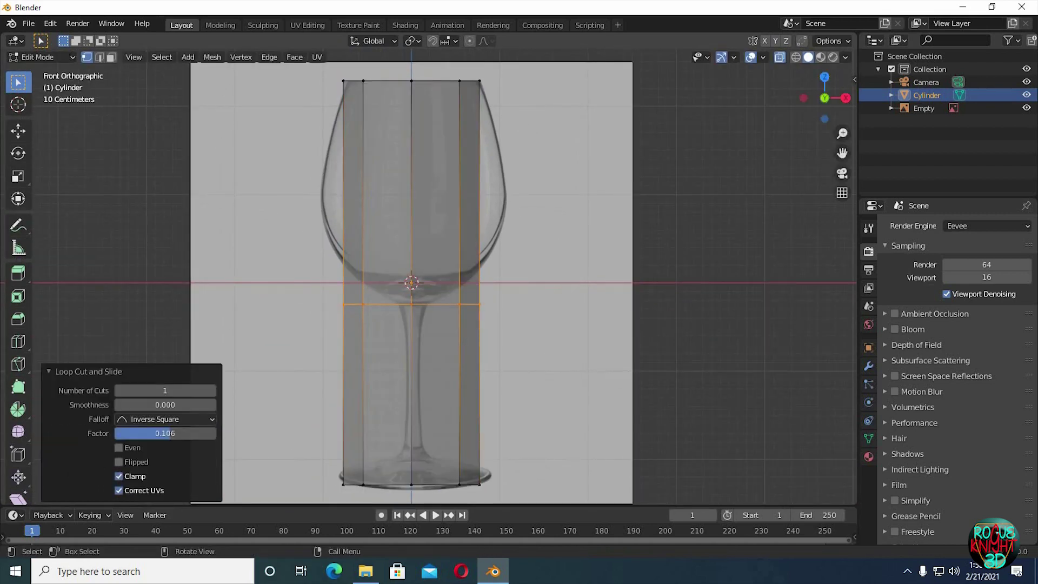
{"action": "key", "text": "s"}
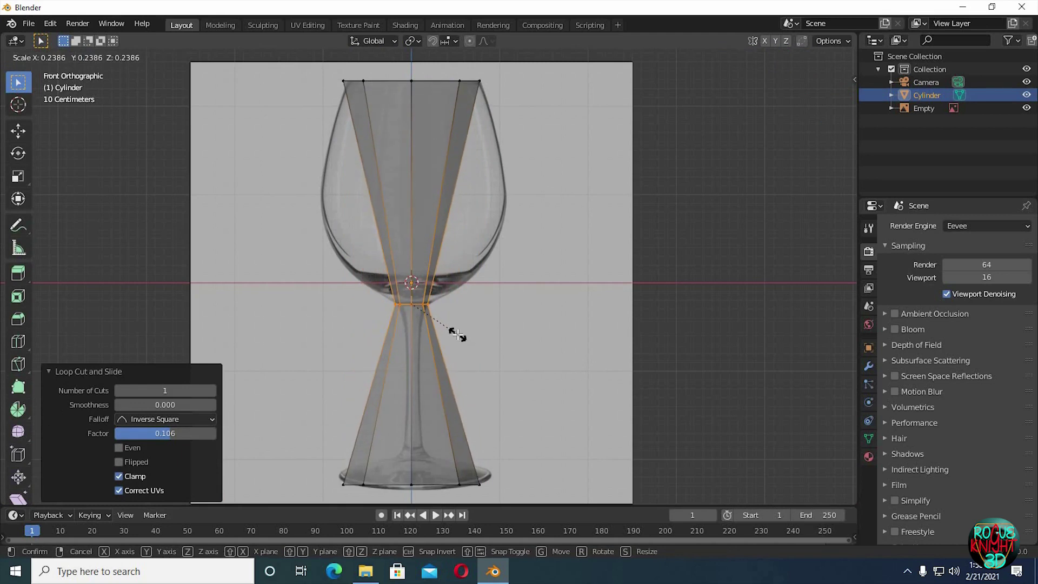
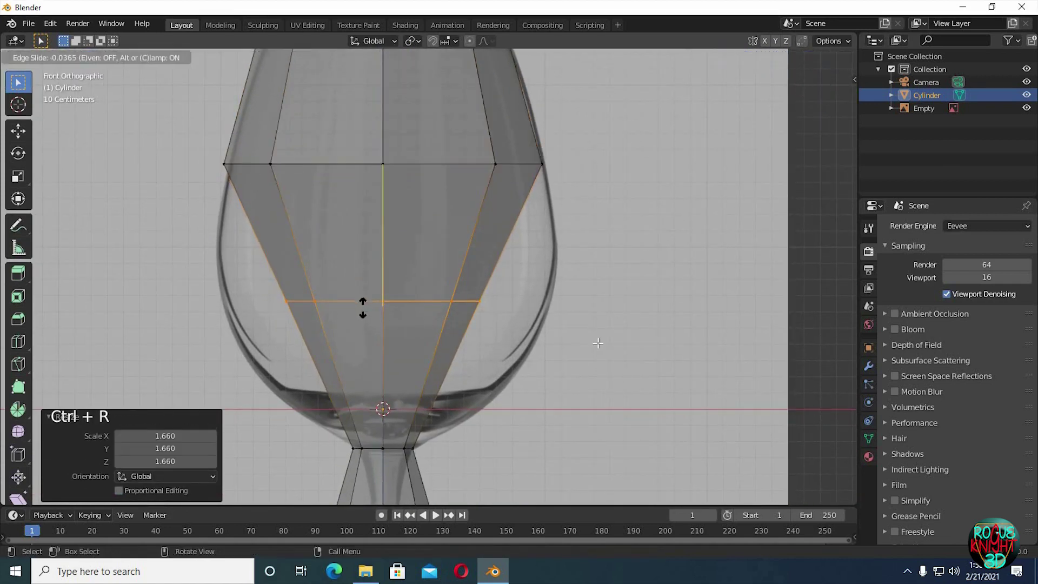
{"action": "key", "text": "s"}
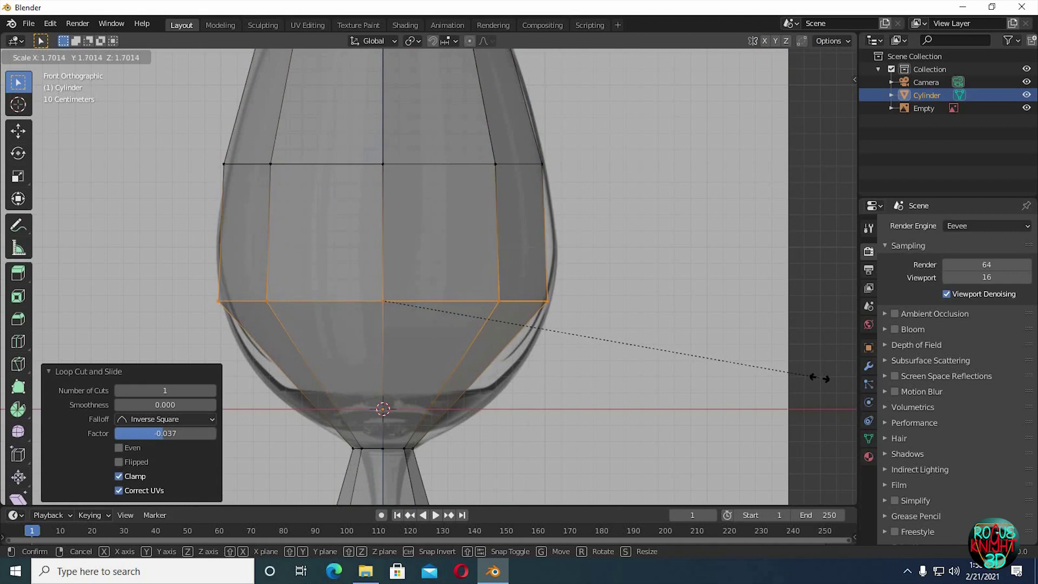
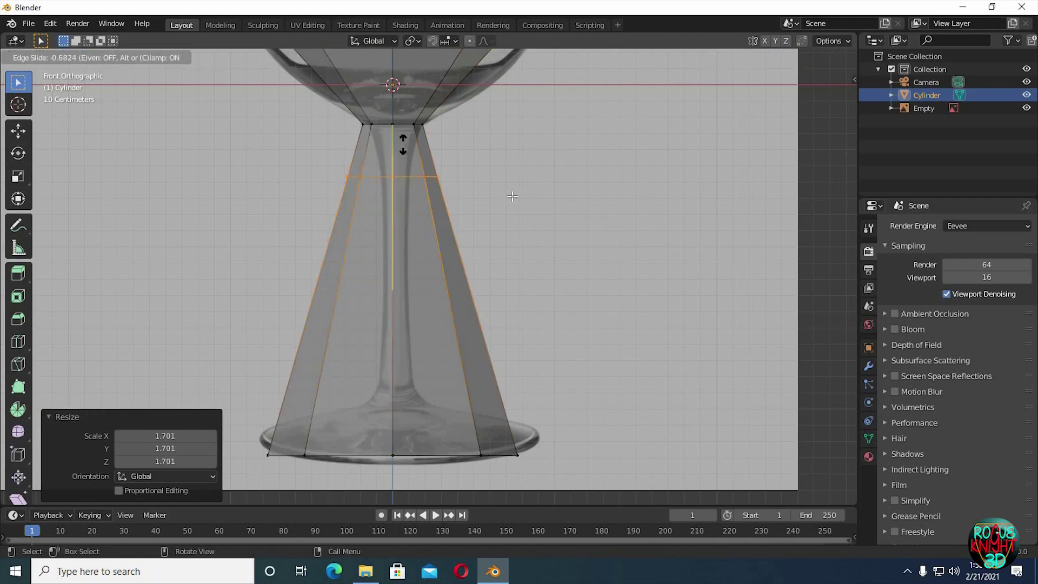
{"action": "key", "text": "s"}
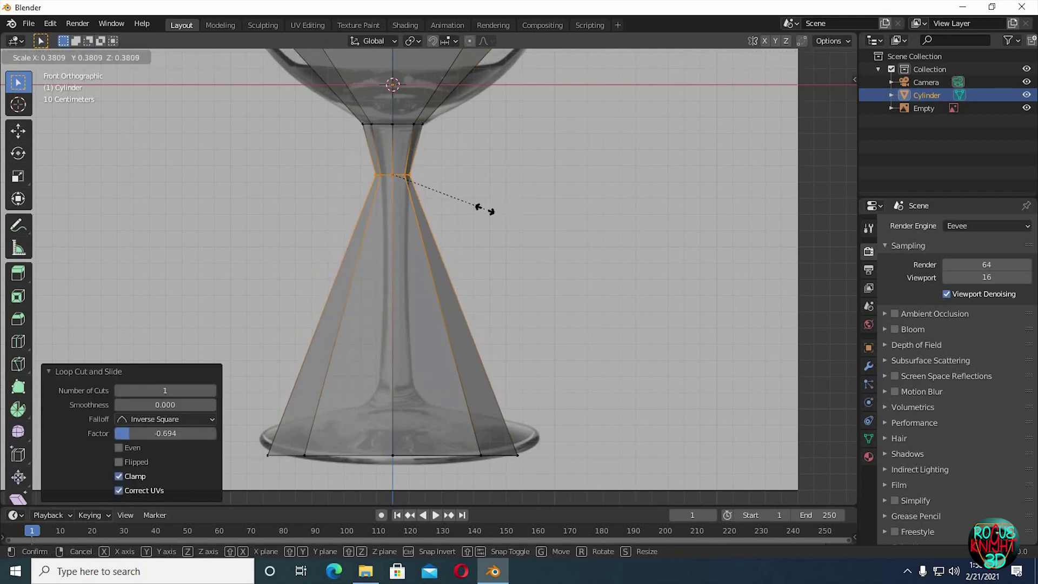
{"action": "key", "text": "ctrl+r"}
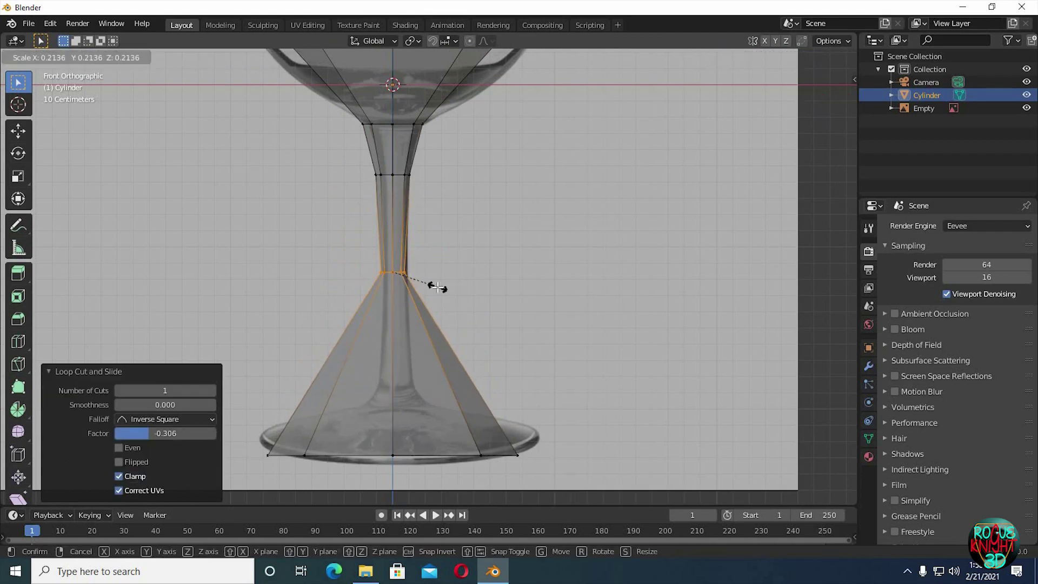
Add a loop above the foot, narrow it to stem width and flare the base rim to the reference
{"action": "key", "text": "ctrl+r"}
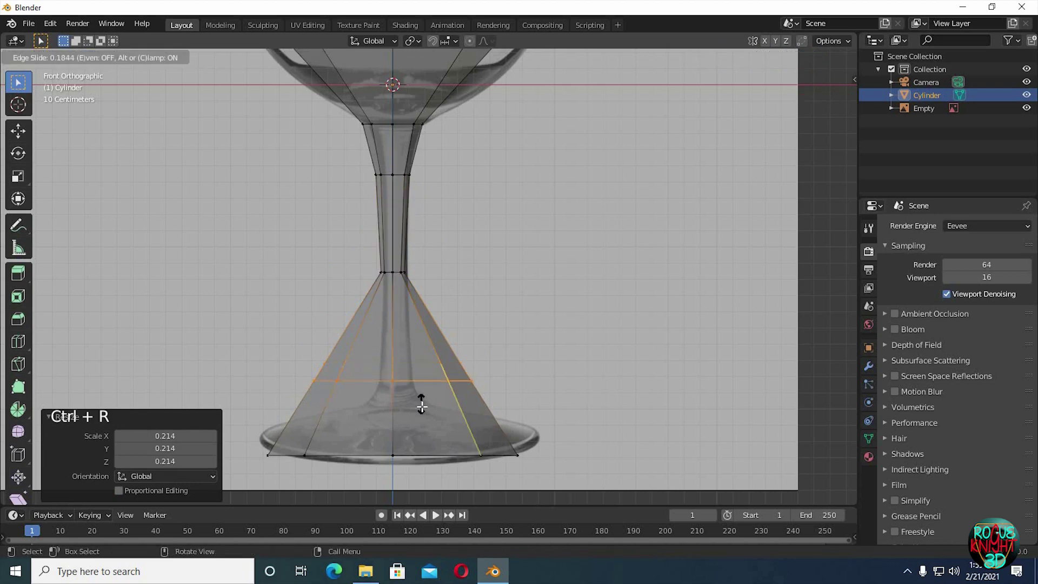
{"action": "key", "text": "s"}
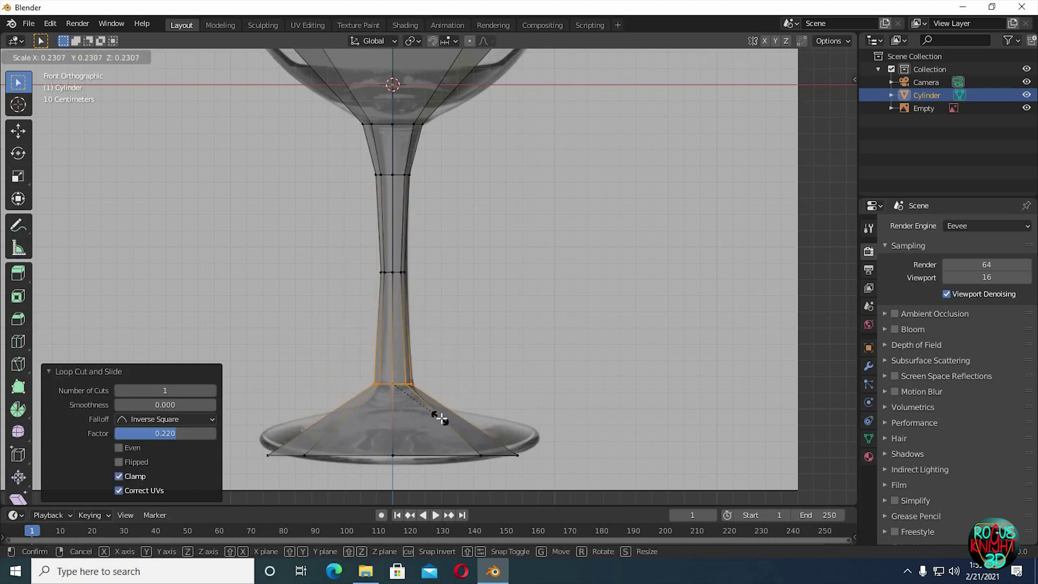
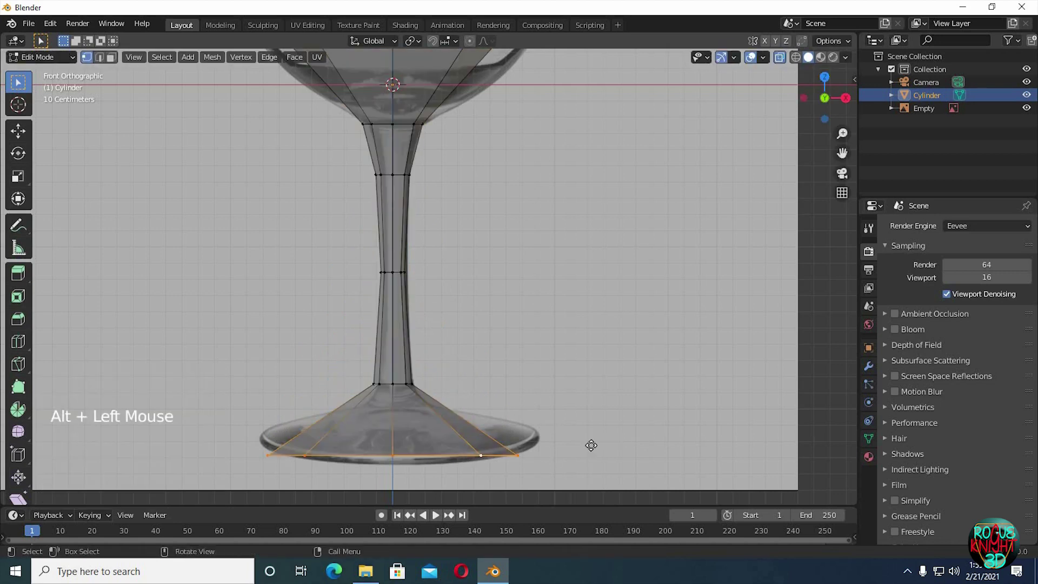
{"action": "key", "text": "g"}
{"action": "key", "text": "s"}
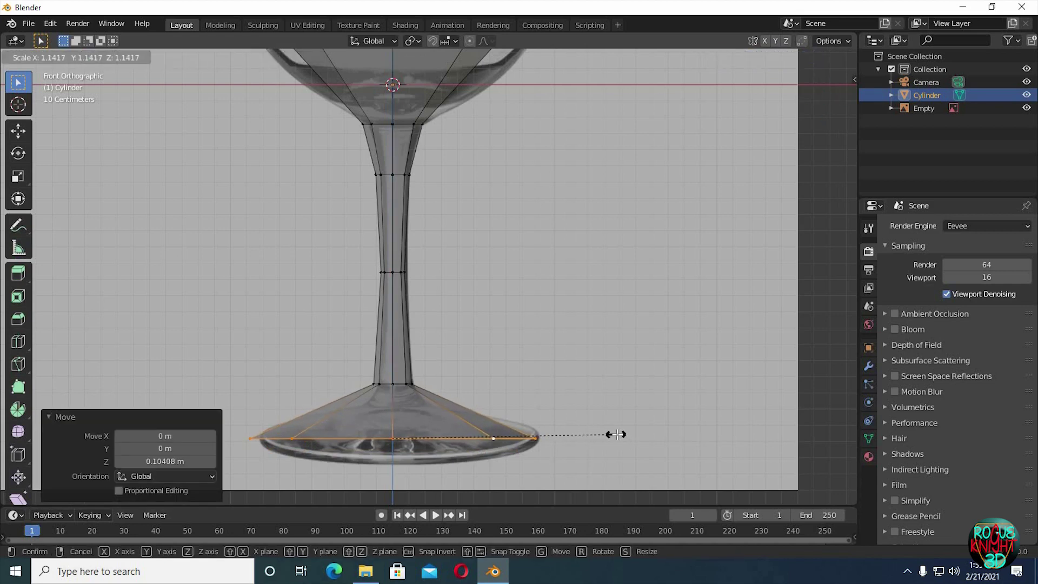
{"action": "key", "text": "g"}
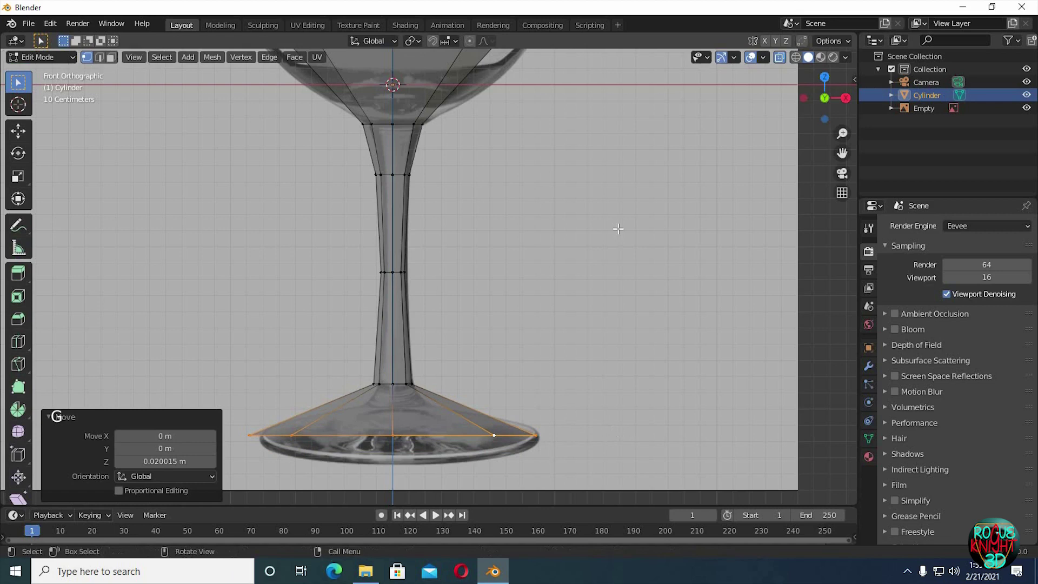
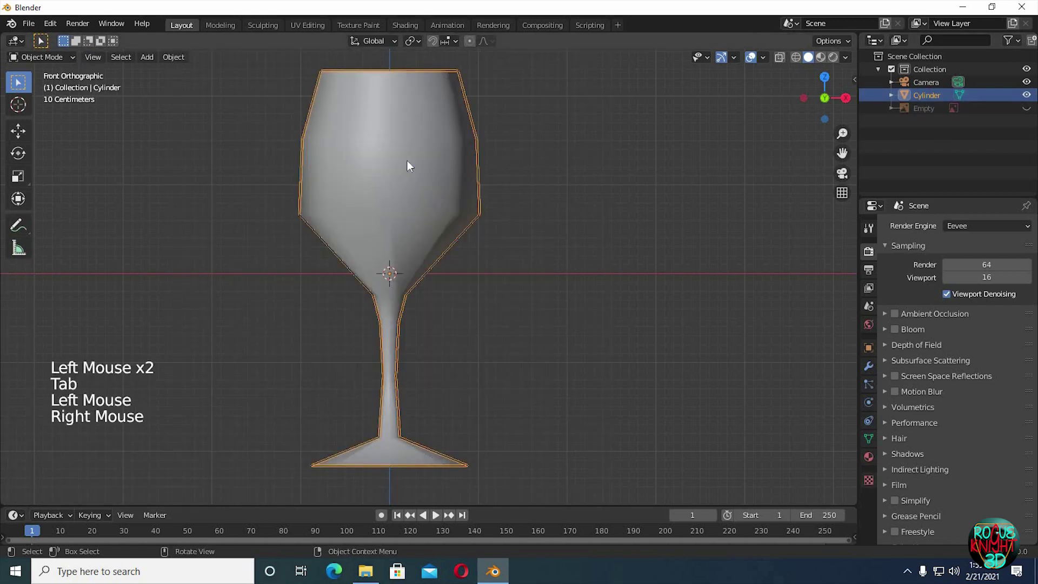
Shade the glass smooth, add a Subdivision Surface at viewport level 2 and unhide the reference
{"action": "left_click", "coordinate": [873, 440]}
{"action": "left_click", "coordinate": [934, 463]}
{"action": "left_click", "coordinate": [891, 450]}
{"action": "left_click", "coordinate": [883, 420]}
{"action": "left_click", "coordinate": [929, 207]}
{"action": "left_click", "coordinate": [793, 369]}
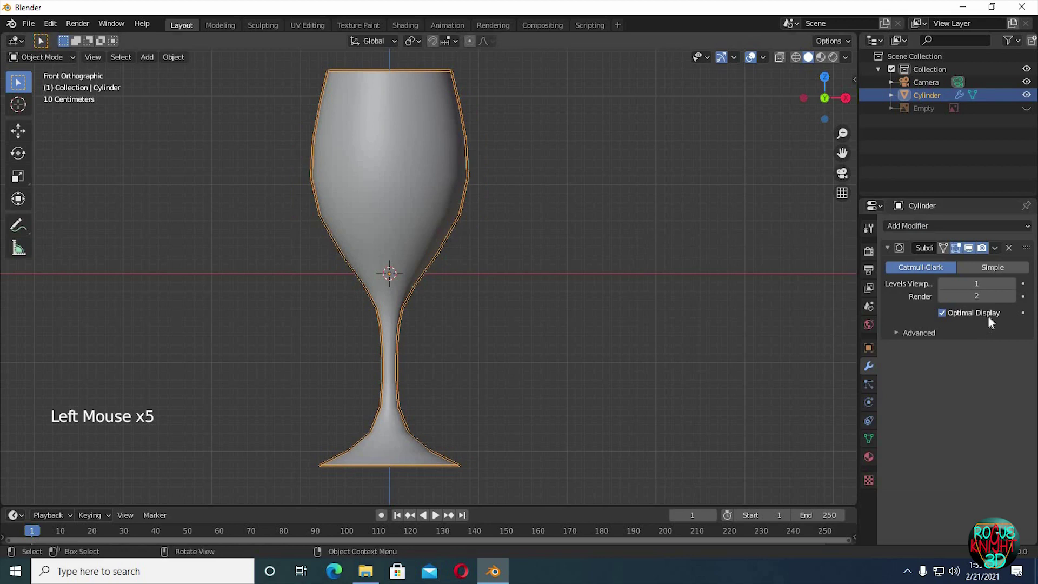
{"action": "left_click", "coordinate": [538, 165]}
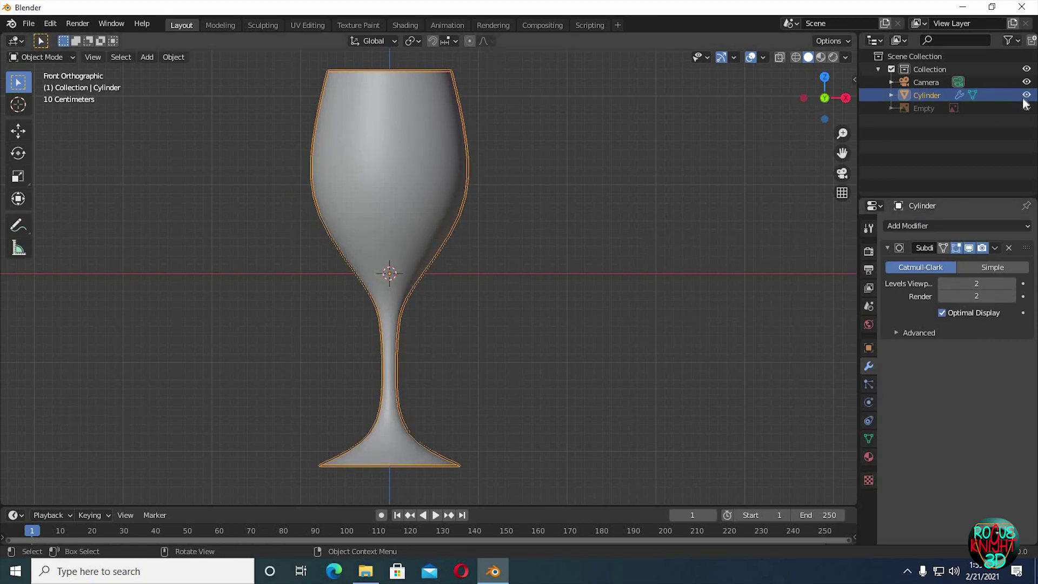
{"action": "left_click", "coordinate": [788, 114]}
{"action": "key", "text": "KP_1"}
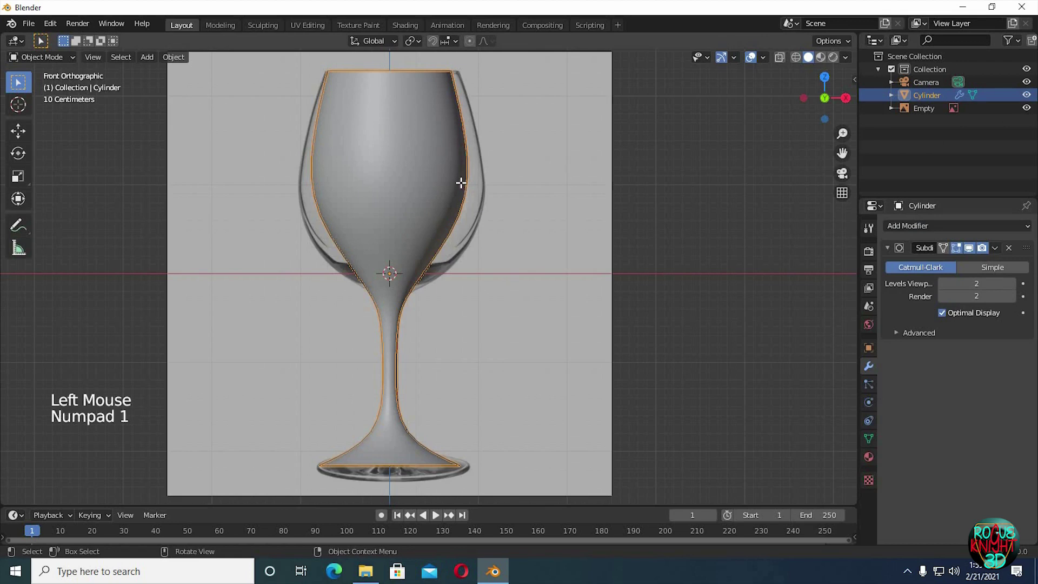
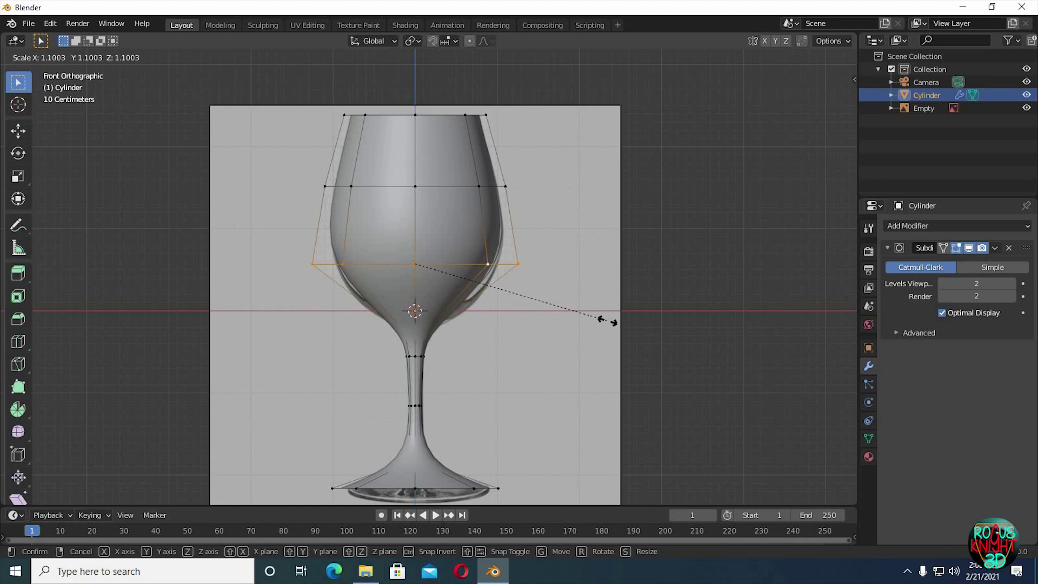
Leave Edit Mode and reframe the viewport closely on the glass bowl
{"action": "key", "text": "Tab"}
{"action": "middle_click", "coordinate": [556, 250]}
{"action": "middle_click", "coordinate": [534, 295]}
{"action": "middle_click", "coordinate": [510, 301]}
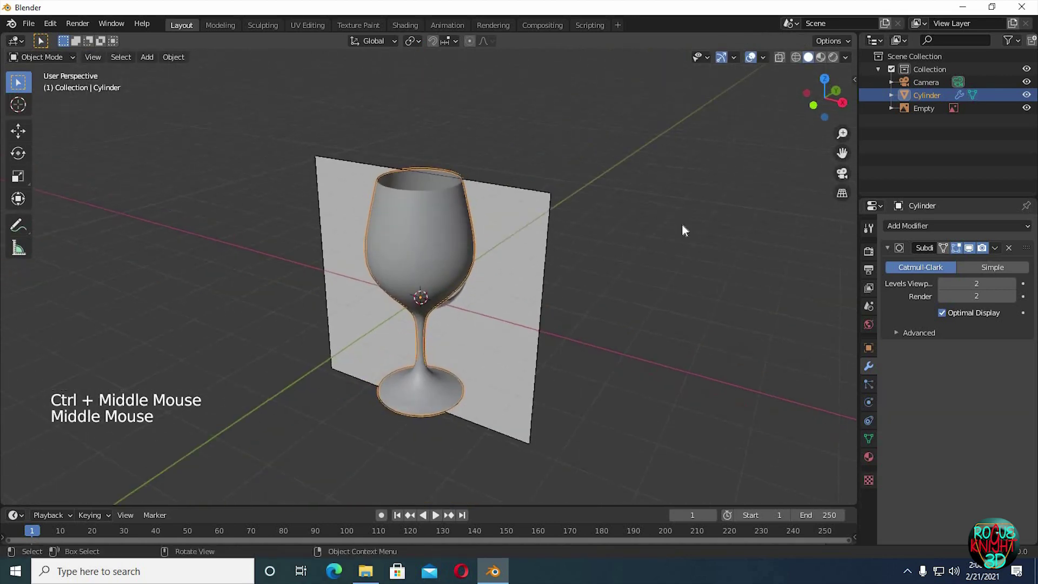
{"action": "left_click", "coordinate": [531, 312]}
{"action": "middle_click", "coordinate": [579, 229]}
{"action": "middle_click", "coordinate": [593, 224]}
{"action": "middle_click", "coordinate": [557, 254]}
{"action": "middle_click", "coordinate": [550, 292]}
{"action": "middle_click", "coordinate": [520, 333]}
From Top view, enter Edit Mode and extrude the rim loop inward to begin the inner wall
{"action": "key", "text": "KP_7"}
{"action": "middle_click", "coordinate": [577, 274]}
{"action": "key", "text": "Tab"}
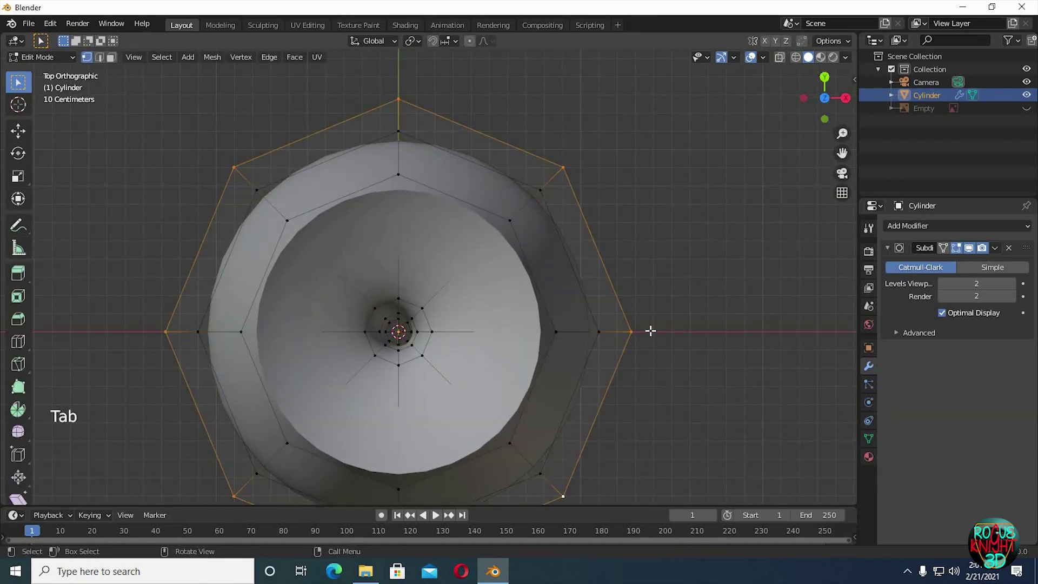
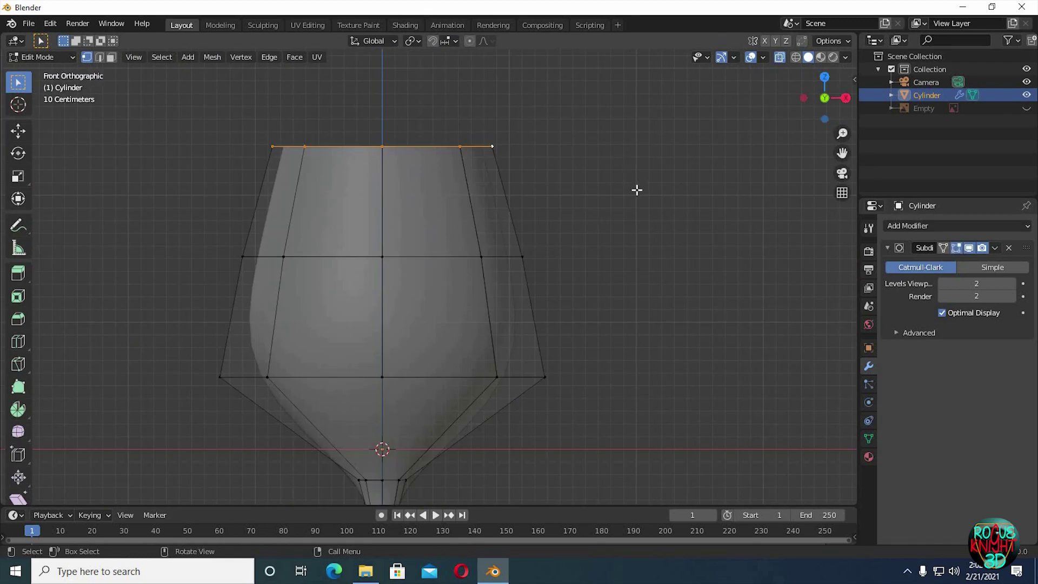
{"action": "key", "text": "e"}
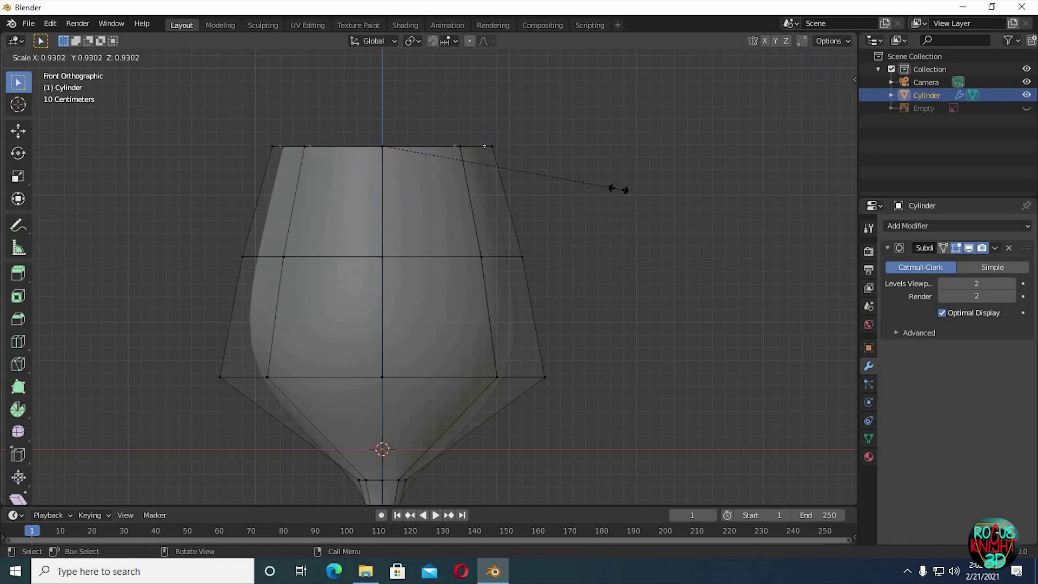
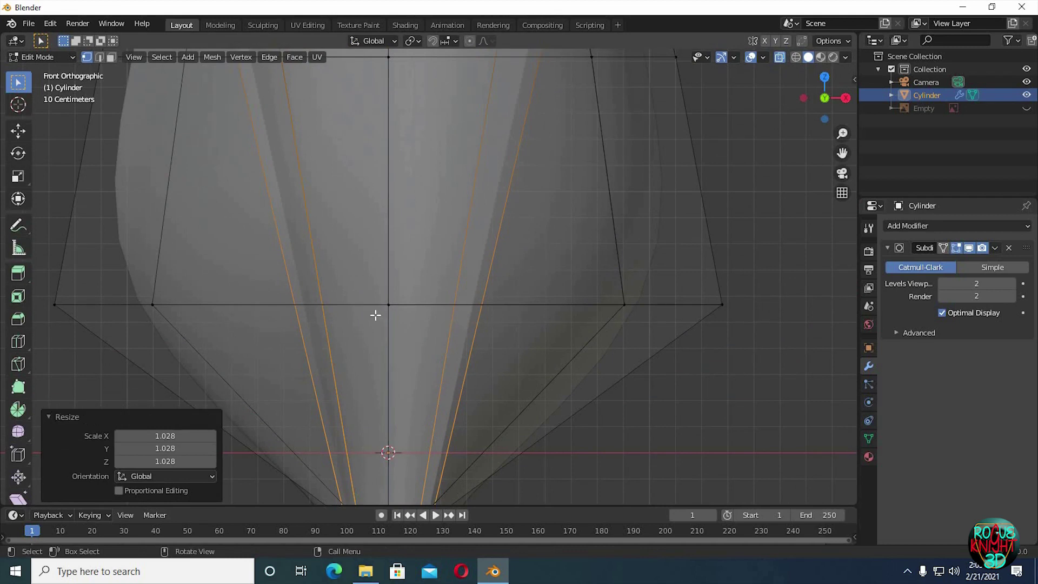
Cut a loop in the inner wall and scale it outward to follow the bowl's curve
{"action": "key", "text": "ctrl+r"}
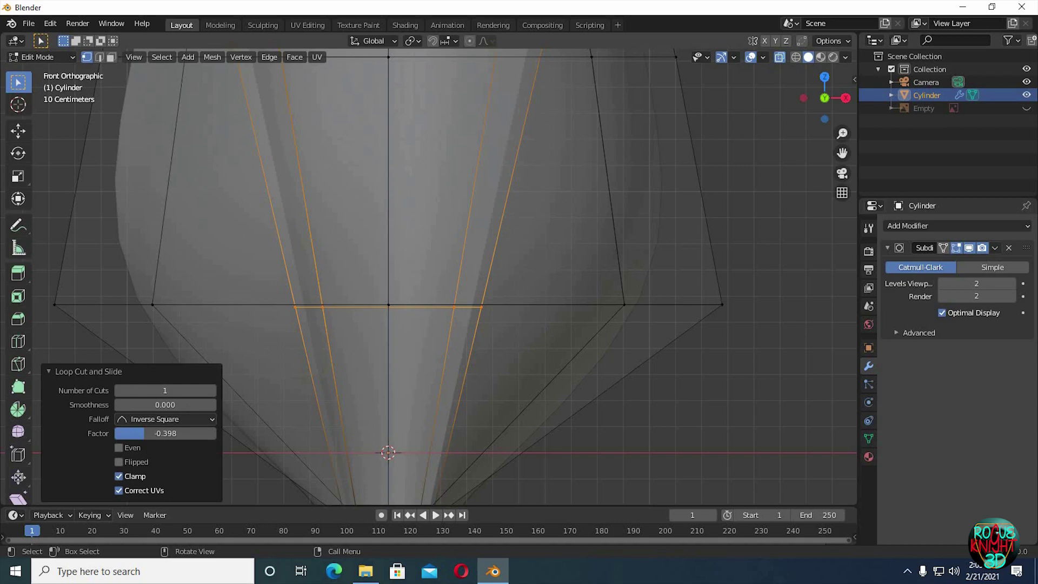
{"action": "key", "text": "s"}
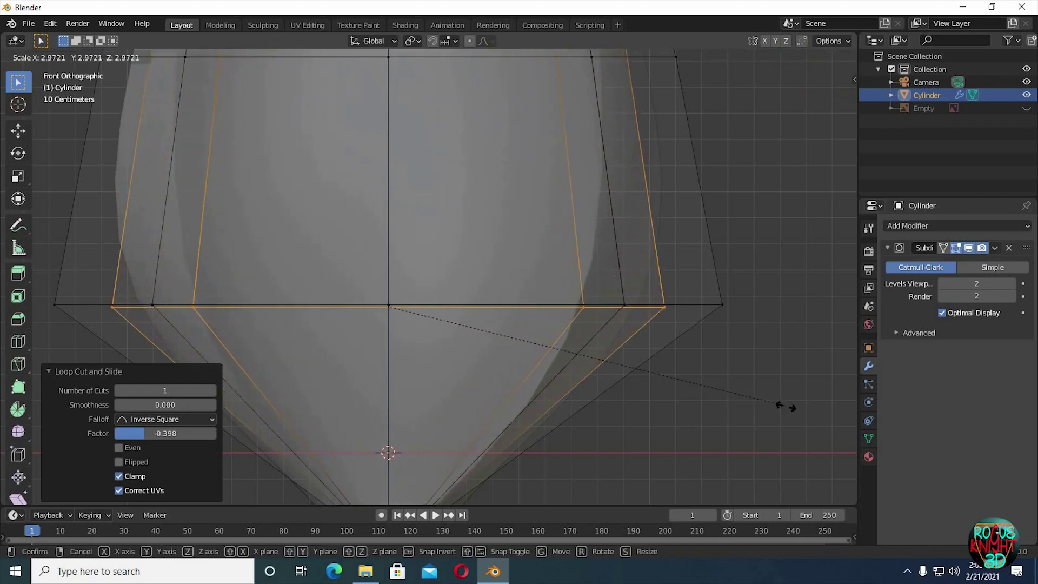
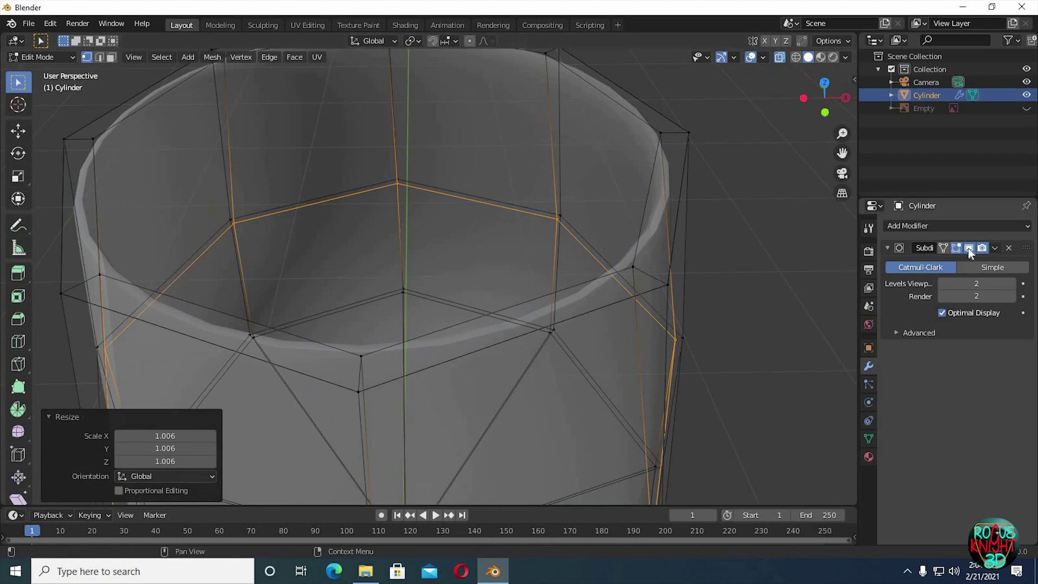
Show the unsmoothed cage in Edit Mode and cut a new loop around the thickened rim
{"action": "left_click", "coordinate": [904, 271]}
{"action": "key", "text": "ctrl+r"}
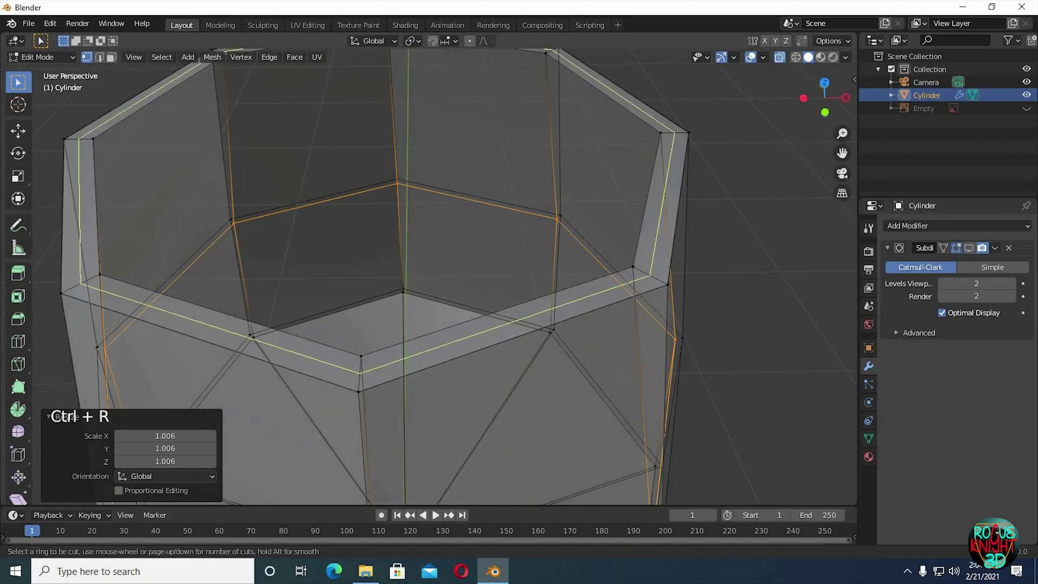
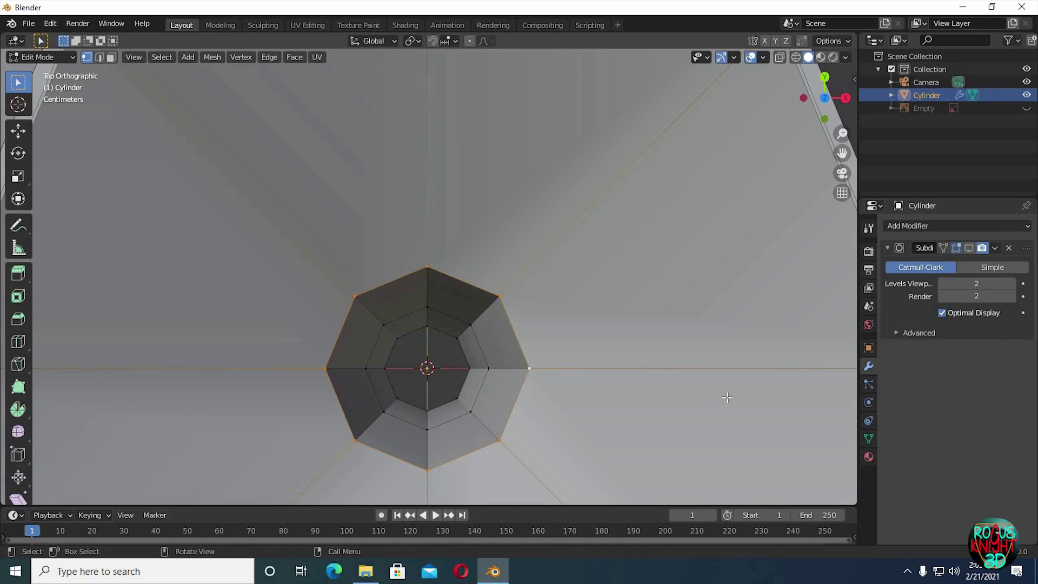
Fill the inner wall's bottom opening with a face and lift it upward along Z
{"action": "left_click", "coordinate": [309, 79]}
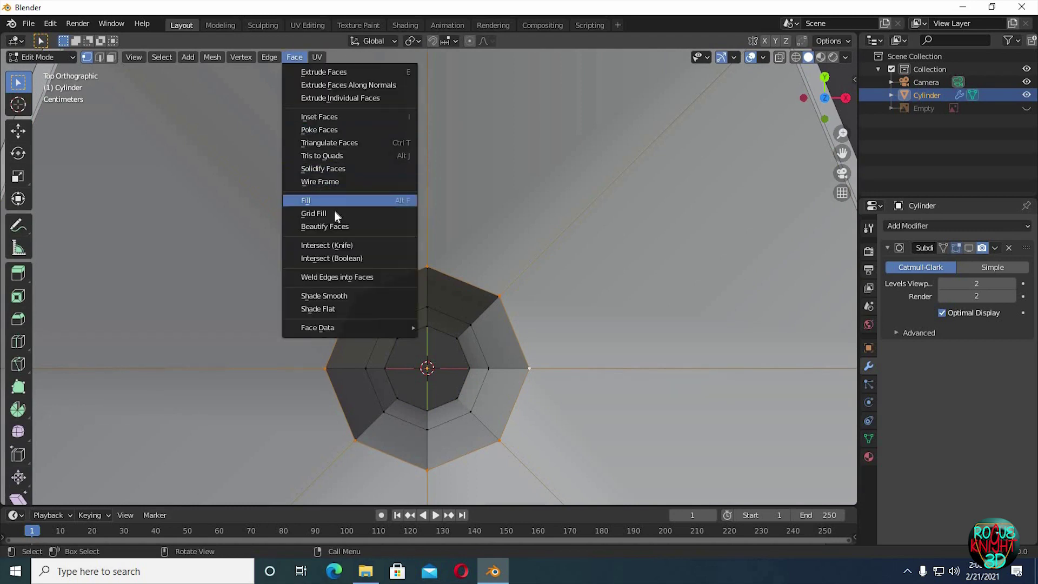
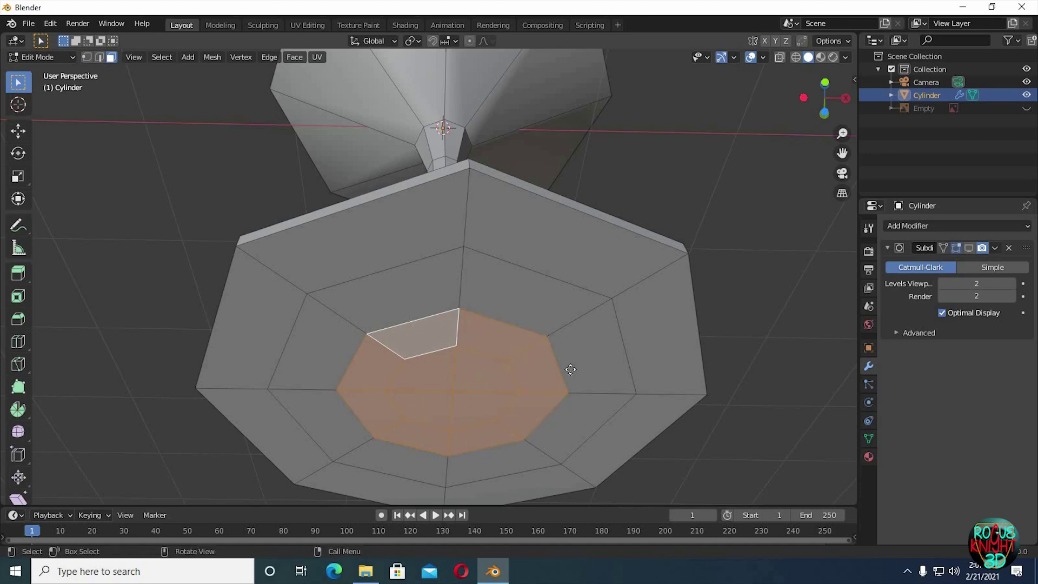
{"action": "key", "text": "g"}
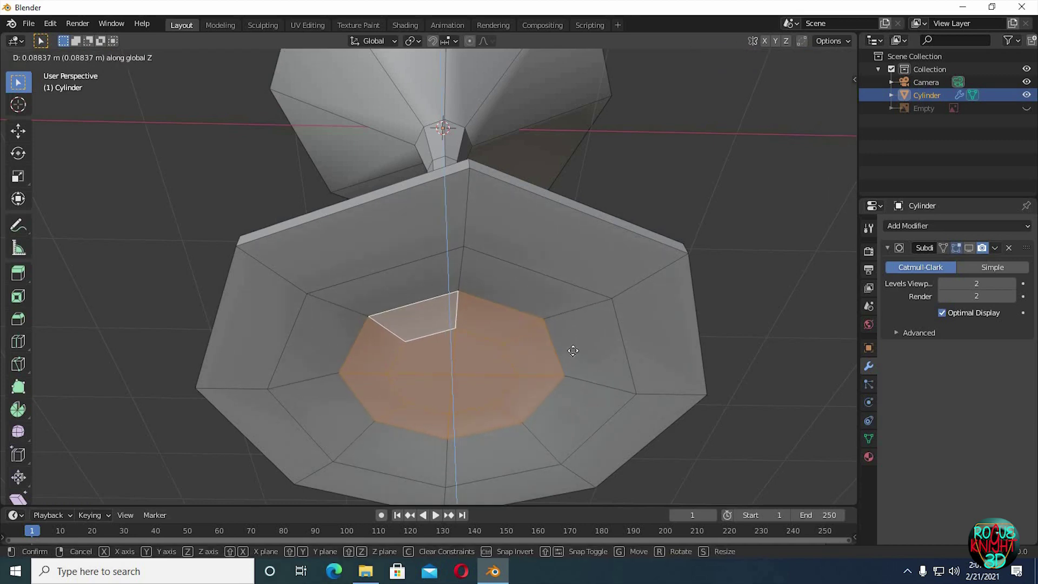
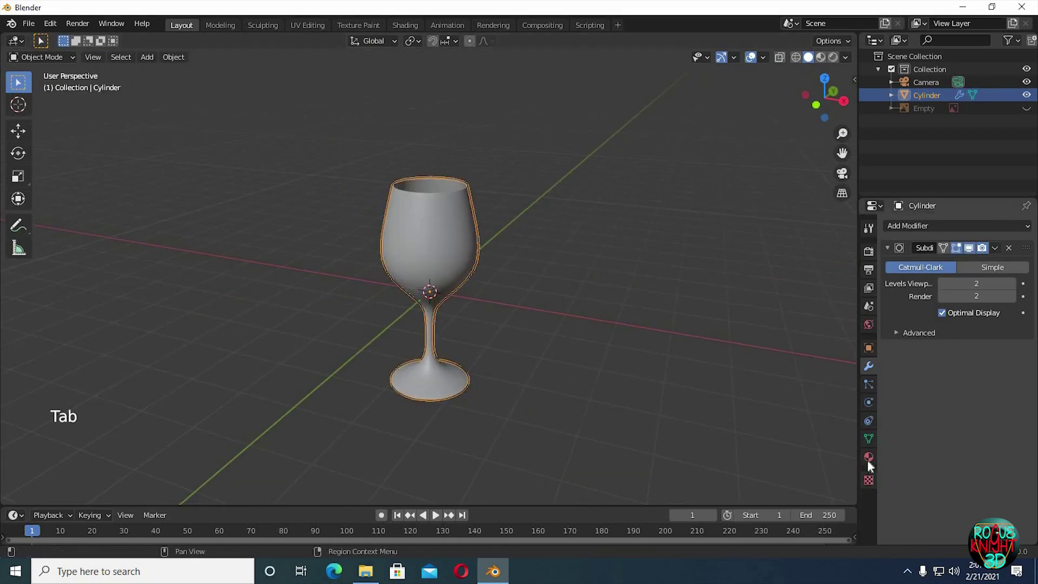
Create a new principled material on the wine glass from Material Properties
{"action": "left_click", "coordinate": [871, 465]}
{"action": "left_click", "coordinate": [937, 284]}
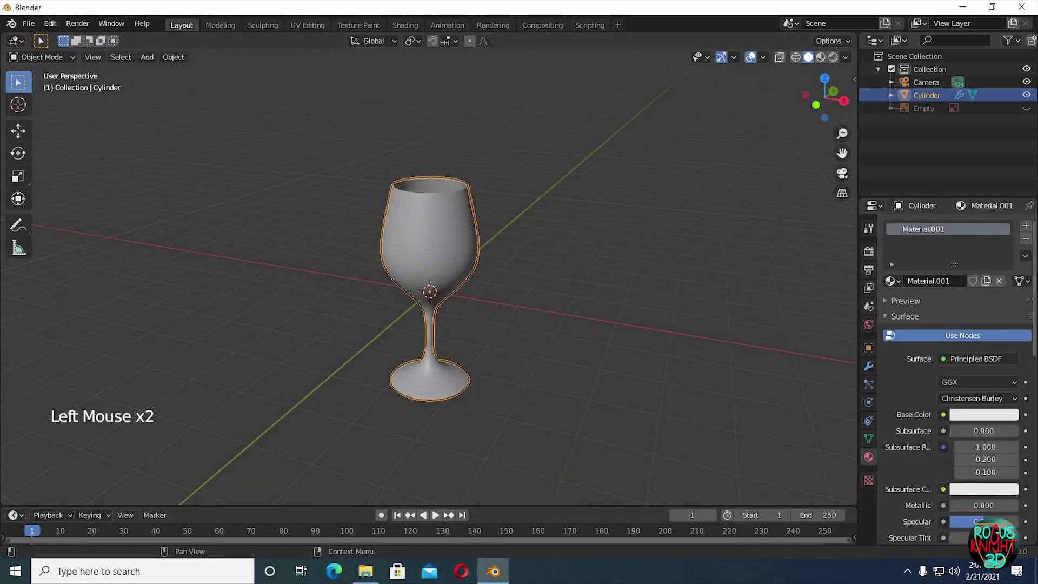
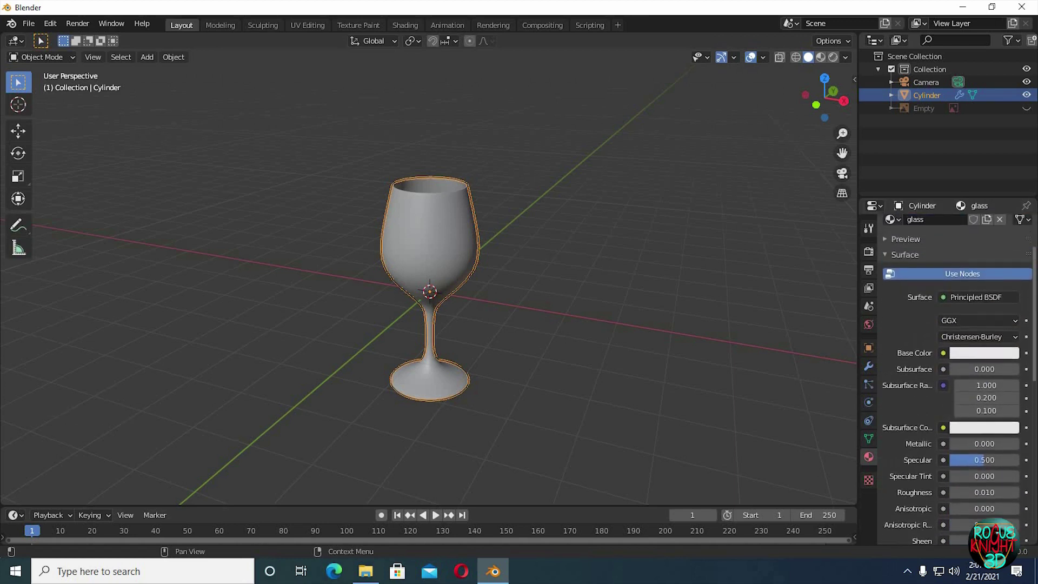
Add a large scaled-up plane and lower it along Z to sit under the glass
{"action": "left_click", "coordinate": [482, 308]}
{"action": "key", "text": "shift+a"}
{"action": "key", "text": "s"}
{"action": "key", "text": "s"}
{"action": "key", "text": "g"}
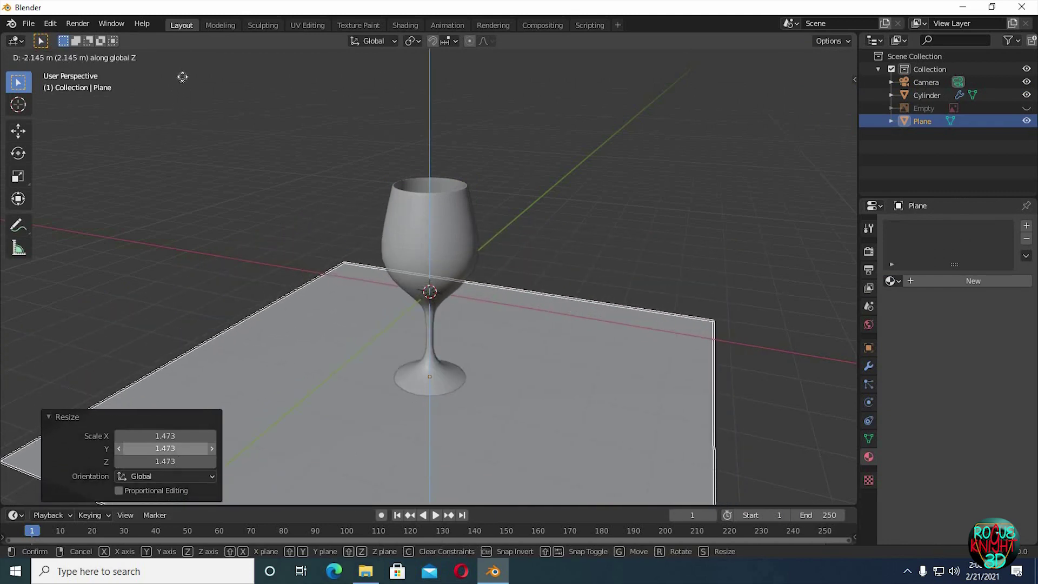
{"action": "middle_click", "coordinate": [509, 251]}
{"action": "key", "text": "g"}
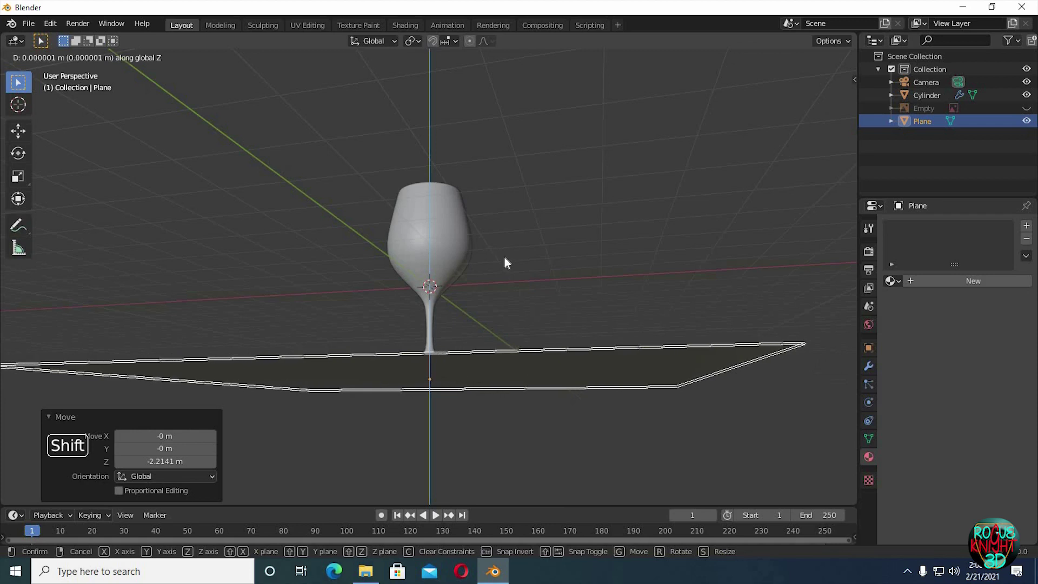
{"action": "middle_click", "coordinate": [505, 307]}
Use the Alexs_Apt_2k.hdr world at strength 2.5 and switch Layout to rendered shading
{"action": "key", "text": "s"}
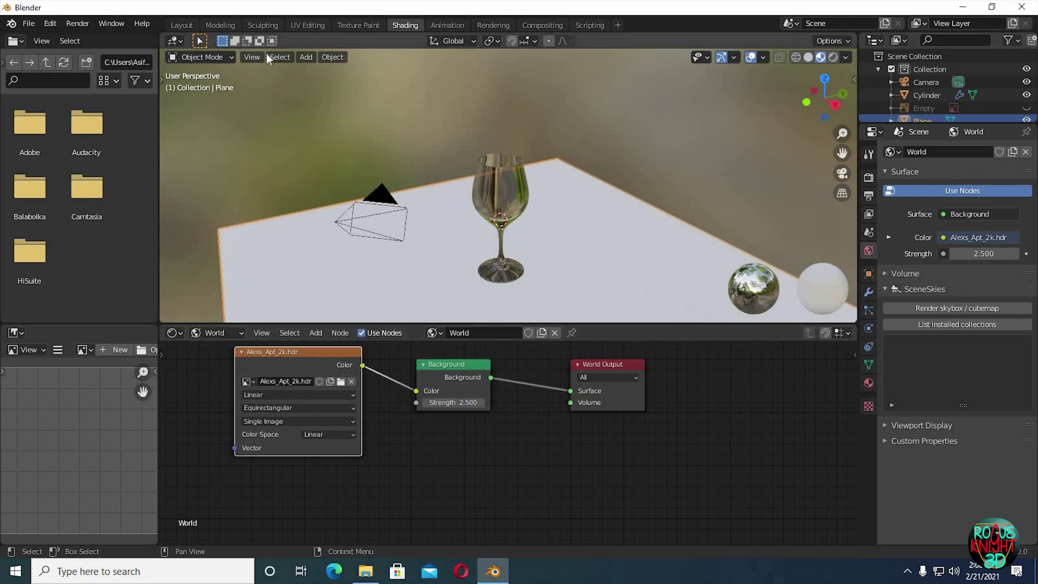
{"action": "left_click", "coordinate": [456, 126]}
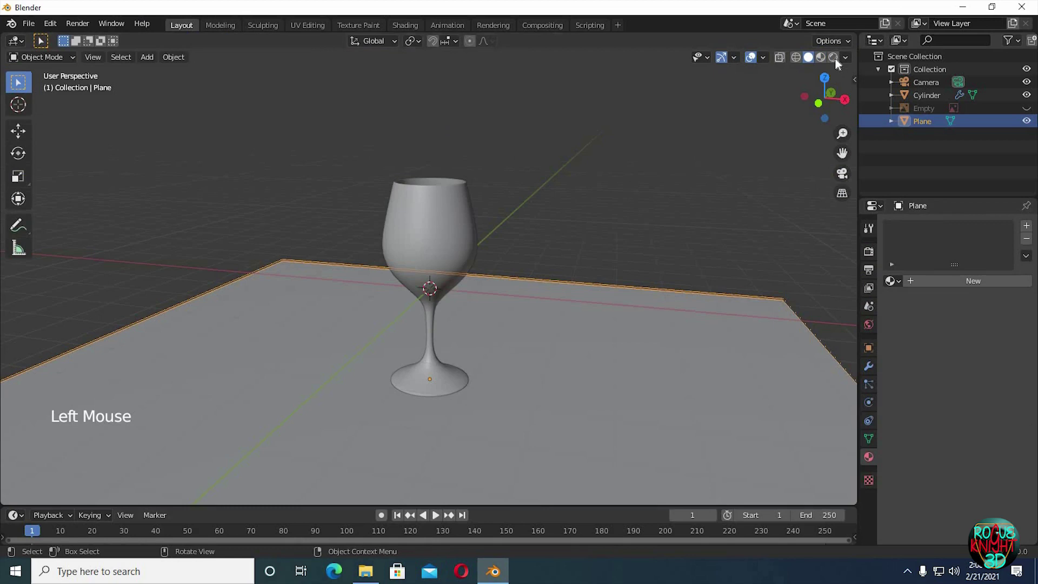
{"action": "left_click", "coordinate": [645, 199]}
{"action": "left_click", "coordinate": [647, 239]}
Orbit the rendered view to check the glass reflecting the HDR apartment
{"action": "middle_click", "coordinate": [550, 222]}
{"action": "middle_click", "coordinate": [523, 218]}
{"action": "middle_click", "coordinate": [483, 245]}
{"action": "middle_click", "coordinate": [458, 247]}
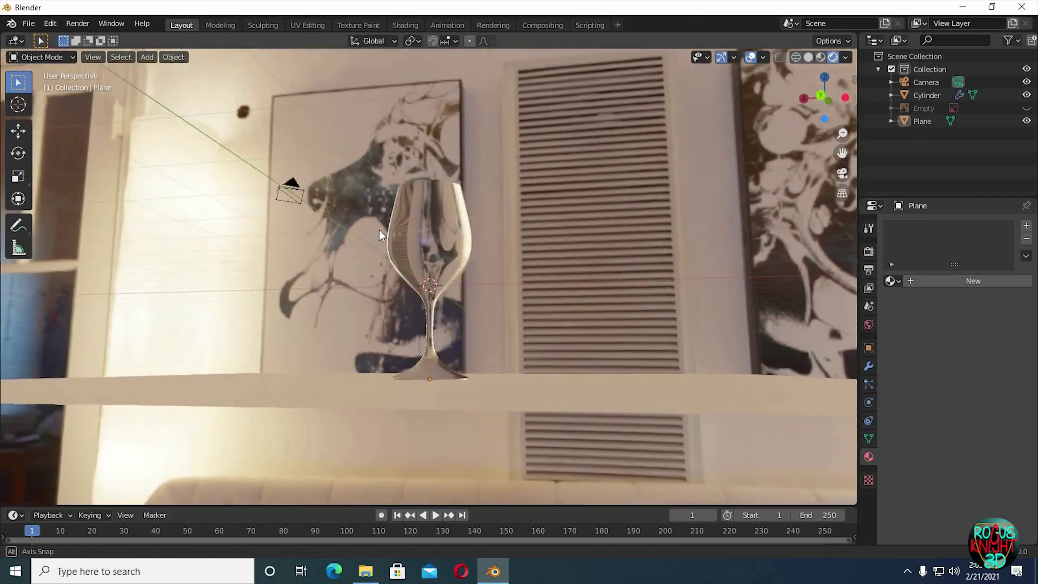
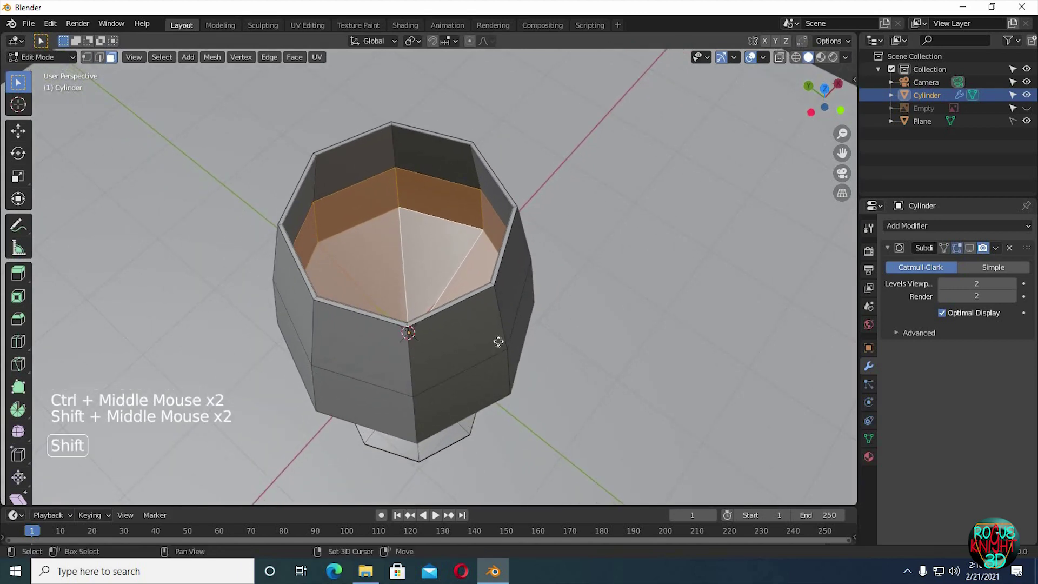
From front view, scale the selected inner bowl faces slightly inward for the liquid shape
{"action": "key", "text": "shift+d"}
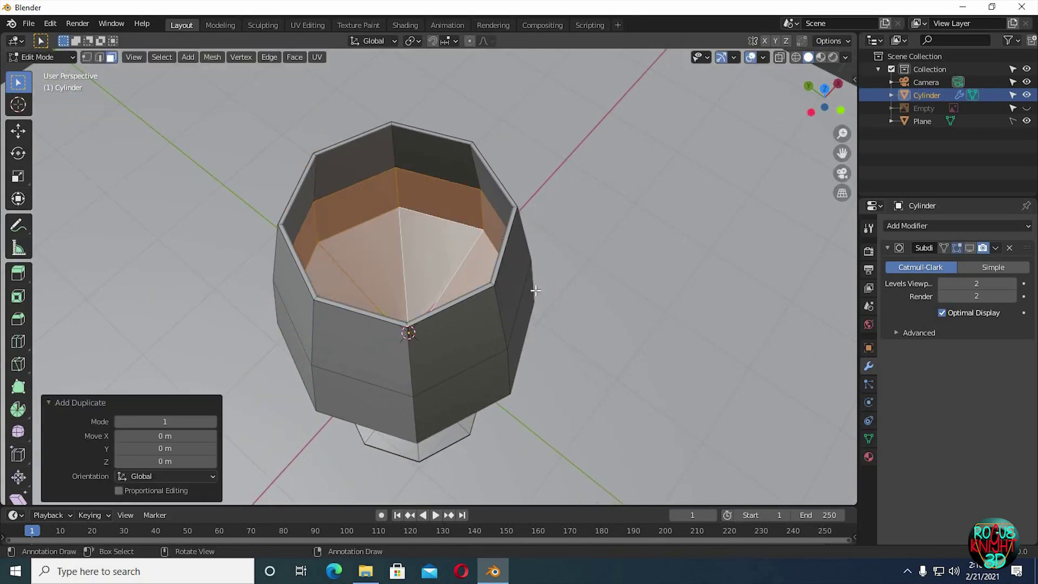
{"action": "key", "text": "KP_1"}
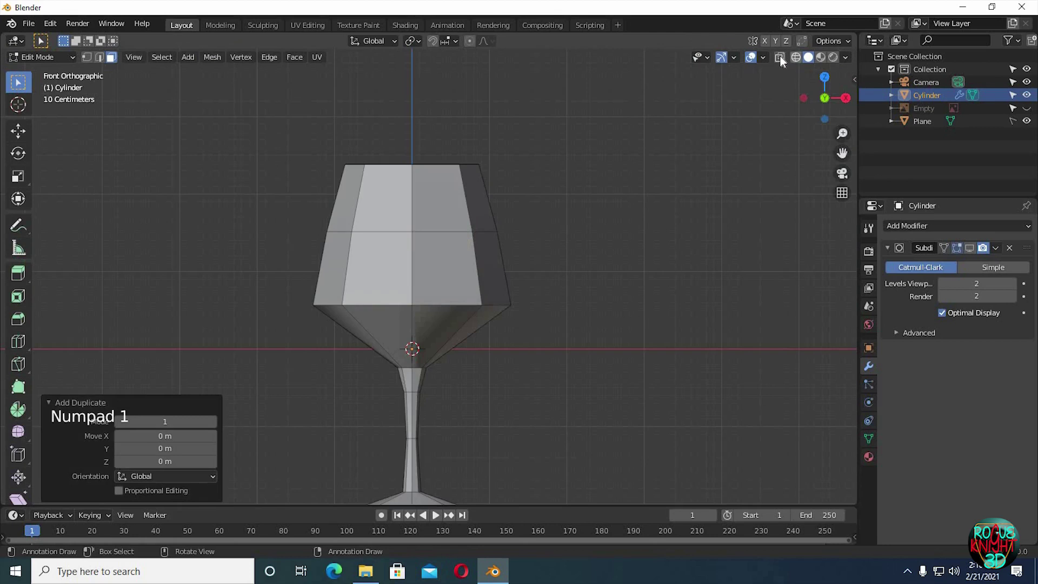
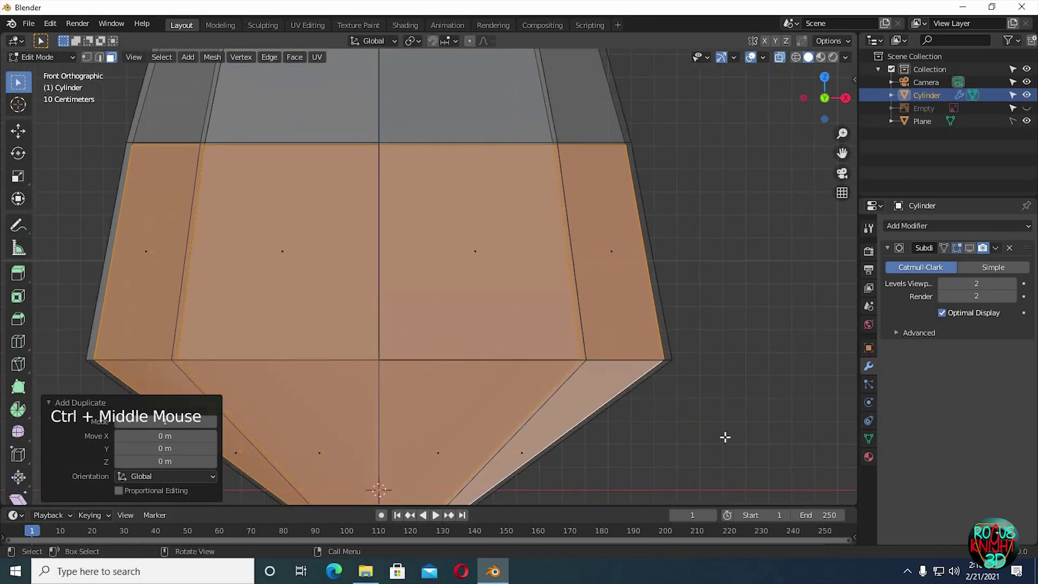
{"action": "key", "text": "s"}
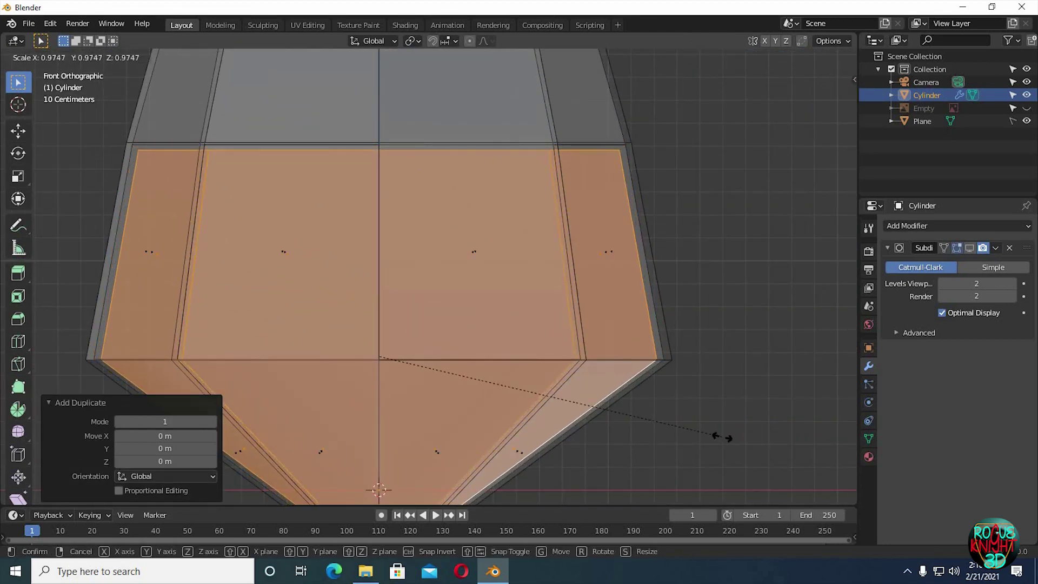
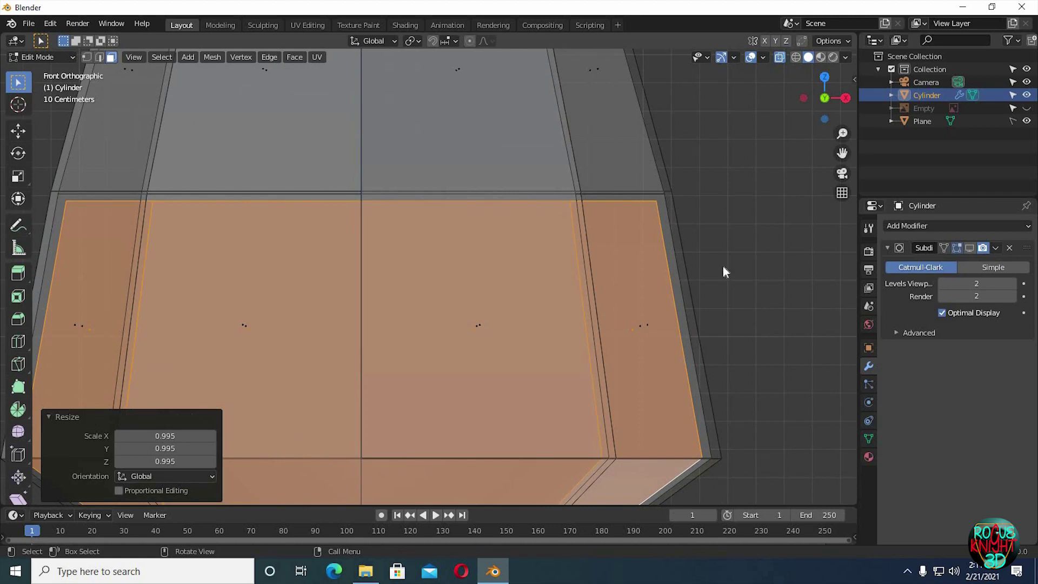
Separate the inner faces as object 'liquid' and extrude its top ring inward to cap it
{"action": "key", "text": "p"}
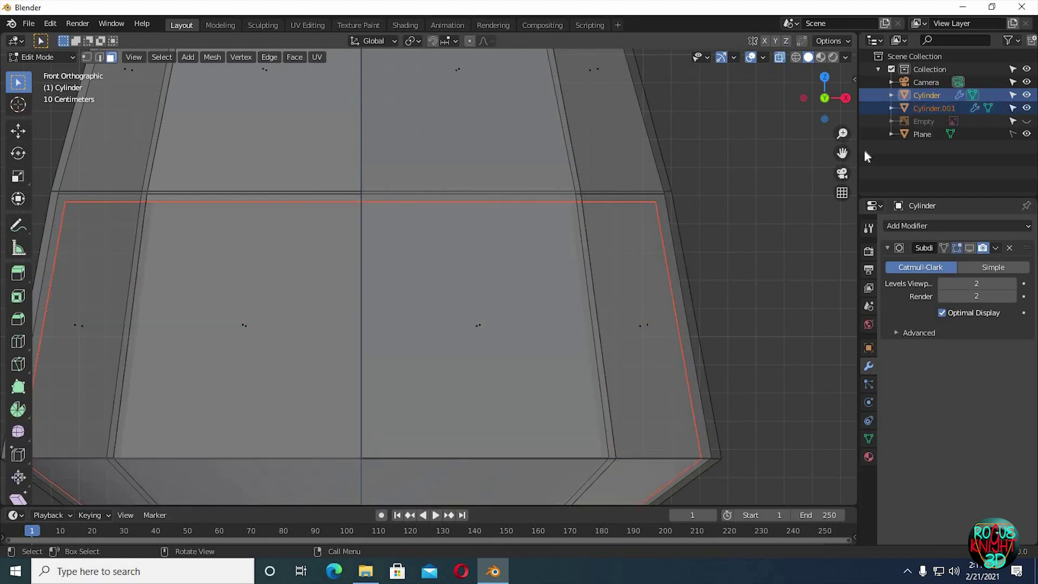
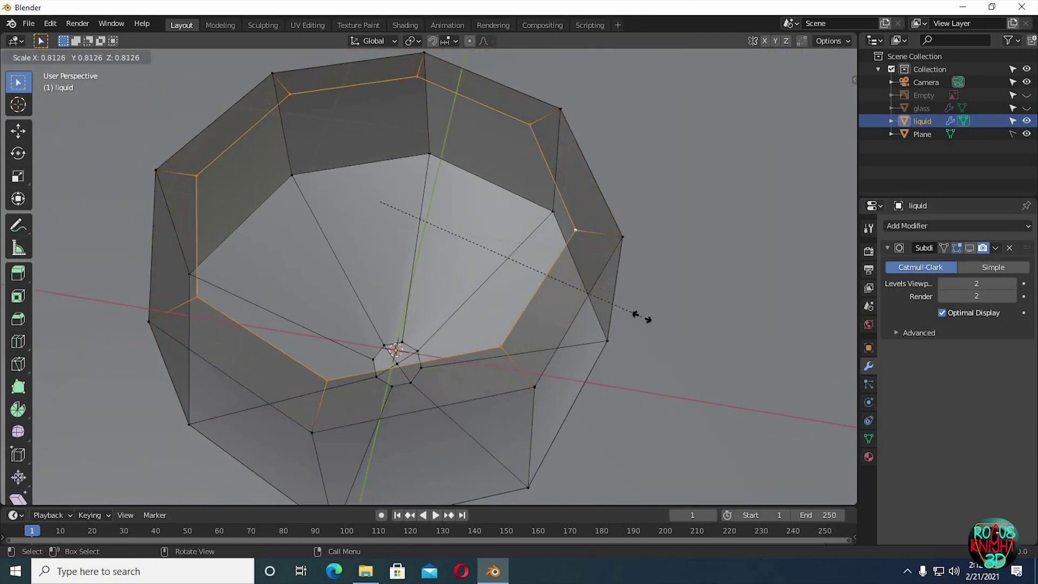
{"action": "key", "text": "e"}
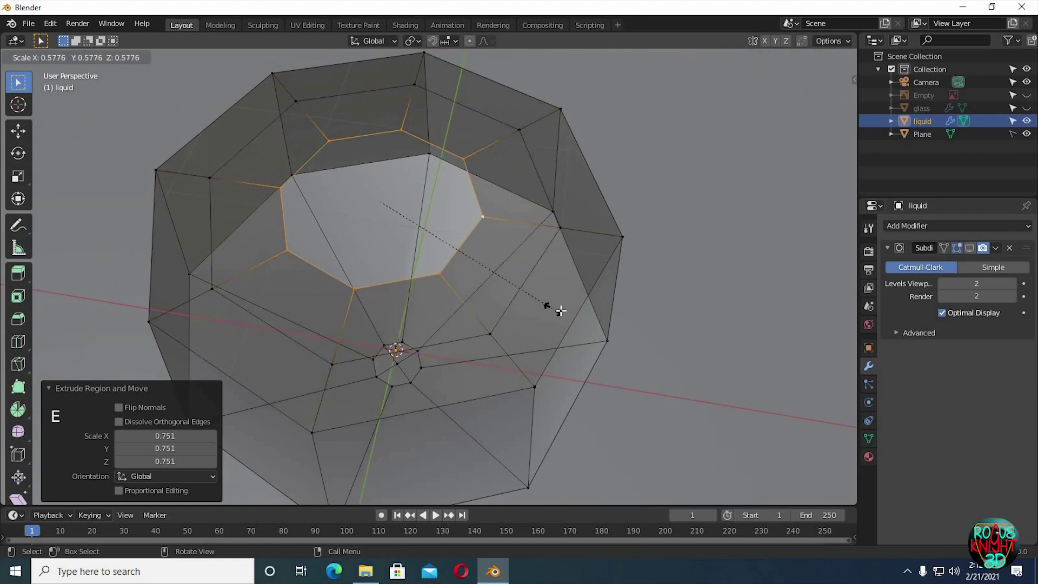